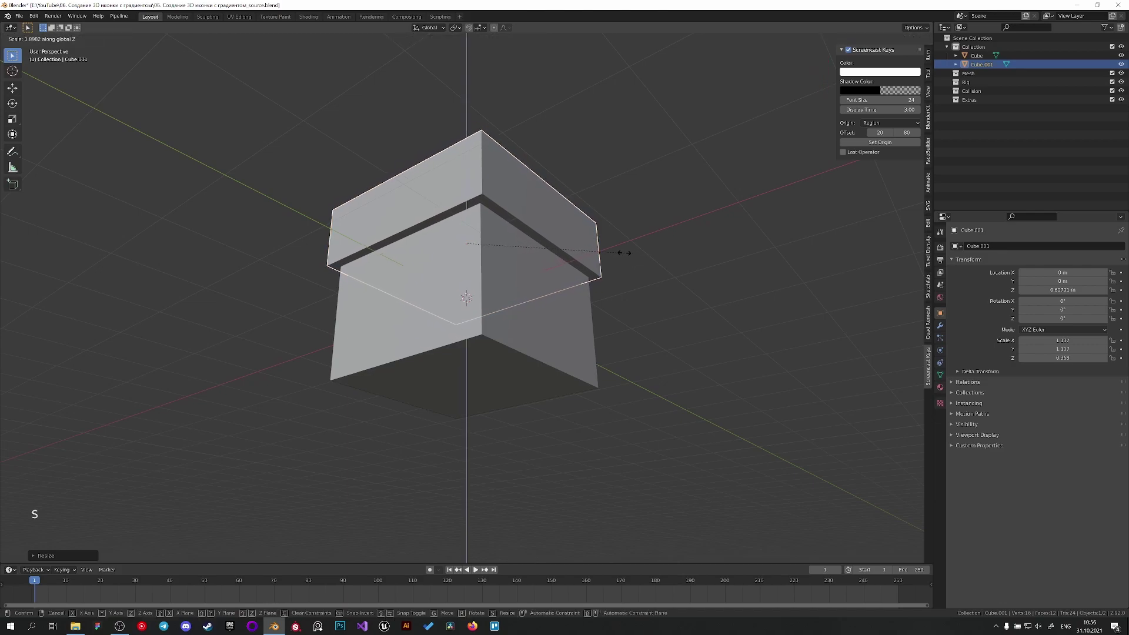
Step: Scale Cube.001 slightly wider than the box, flatten it along Z and raise it just above the box
{"action": "middle_click", "coordinate": [594, 243]}
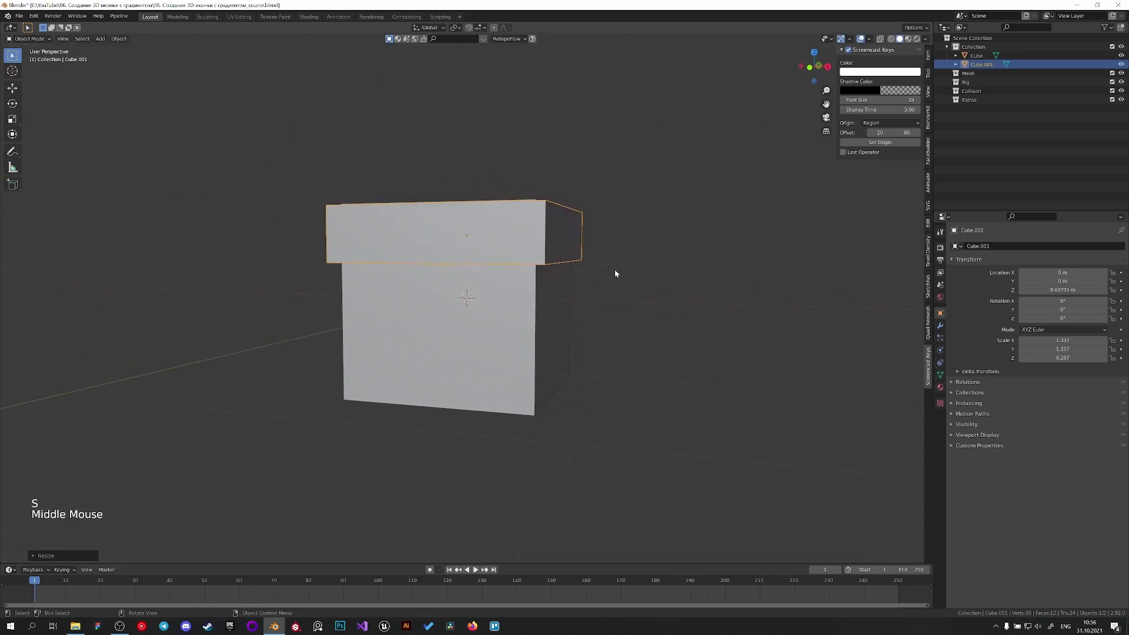
{"action": "key", "text": "s"}
{"action": "middle_click", "coordinate": [599, 254]}
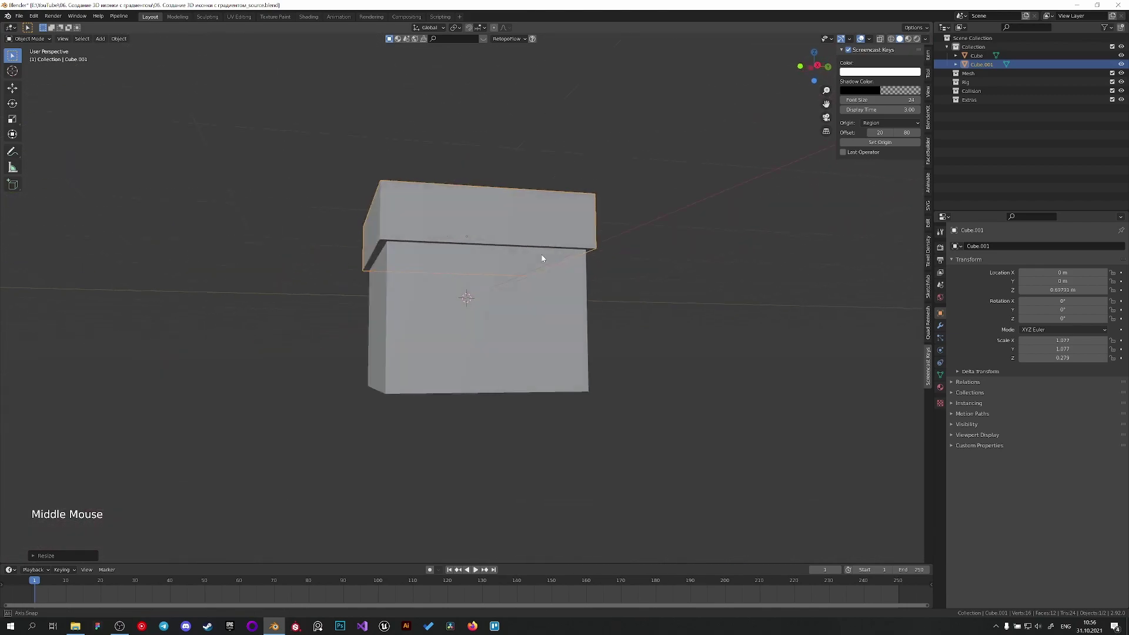
{"action": "middle_click", "coordinate": [547, 279]}
{"action": "middle_click", "coordinate": [541, 296]}
{"action": "scroll", "scroll_direction": "up", "scroll_amount": 3}
{"action": "key", "text": "g"}
{"action": "key", "text": "s"}
Step: Deselect everything and check that the thin lid sits above the box with a small gap
{"action": "middle_click", "coordinate": [701, 236]}
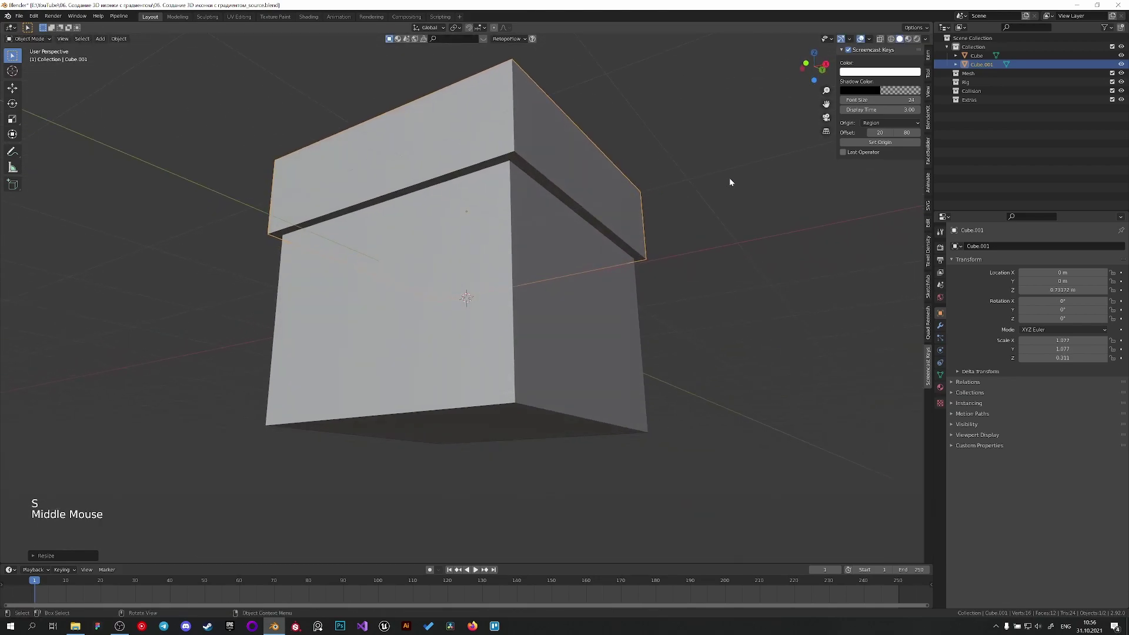
{"action": "middle_click", "coordinate": [736, 175]}
{"action": "left_click", "coordinate": [735, 182]}
{"action": "scroll", "scroll_direction": "down", "scroll_amount": 3}
{"action": "middle_click", "coordinate": [613, 185]}
Step: Add a UV Sphere from the Shift+A mesh menu, placed above the box
{"action": "key", "text": "shift+a"}
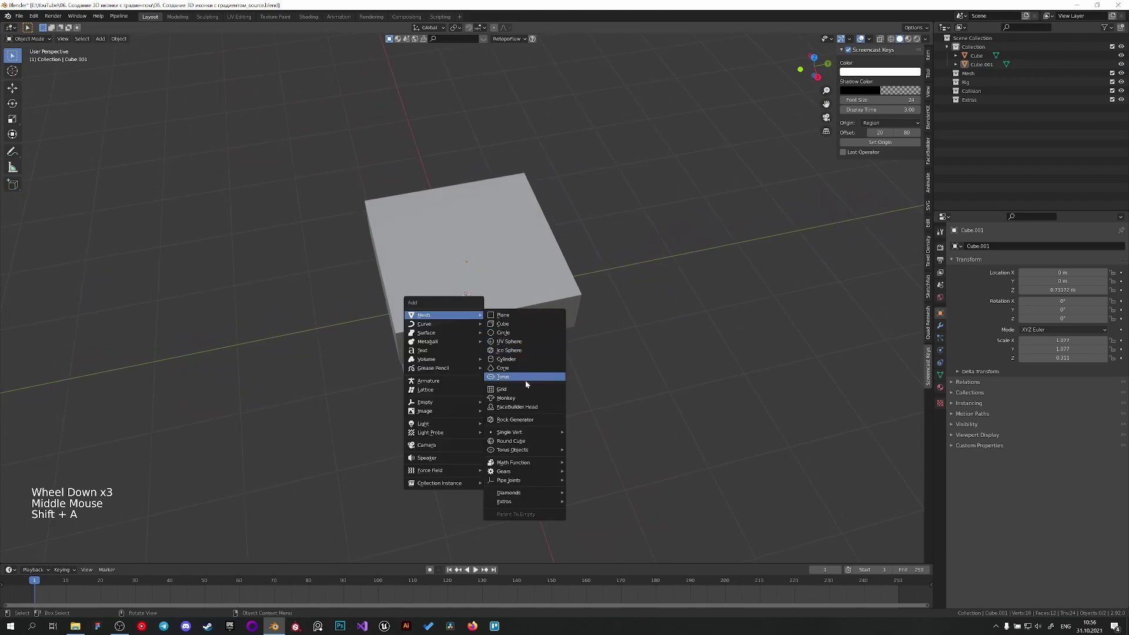
{"action": "middle_click", "coordinate": [516, 368]}
{"action": "key", "text": "g"}
{"action": "key", "text": "ctrl+z"}
{"action": "key", "text": "ctrl+z"}
{"action": "key", "text": "shift+a"}
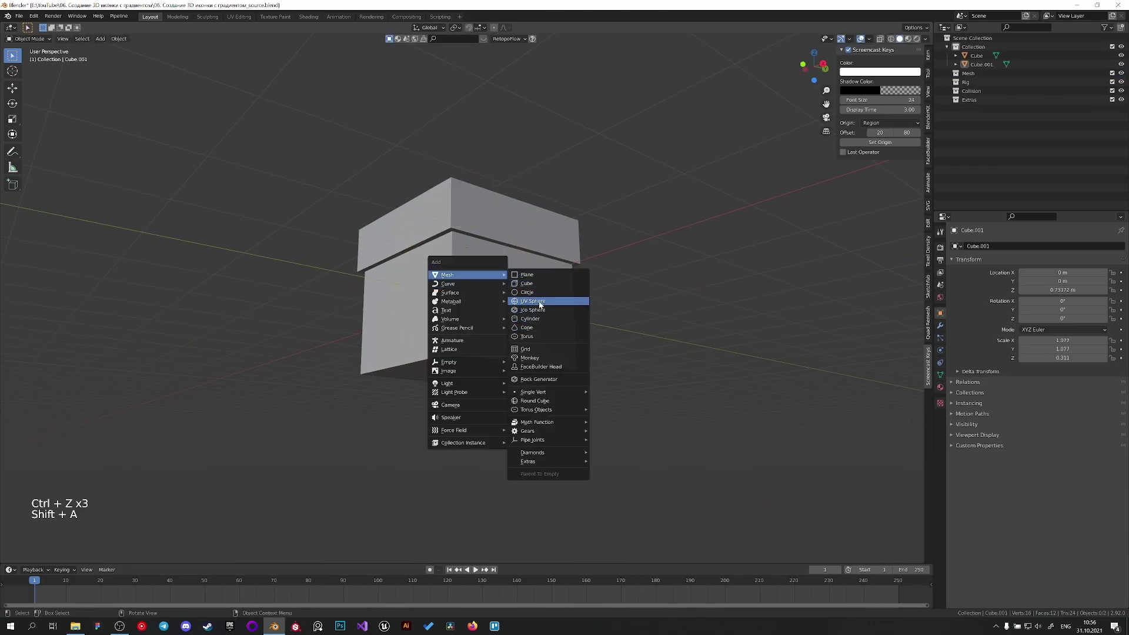
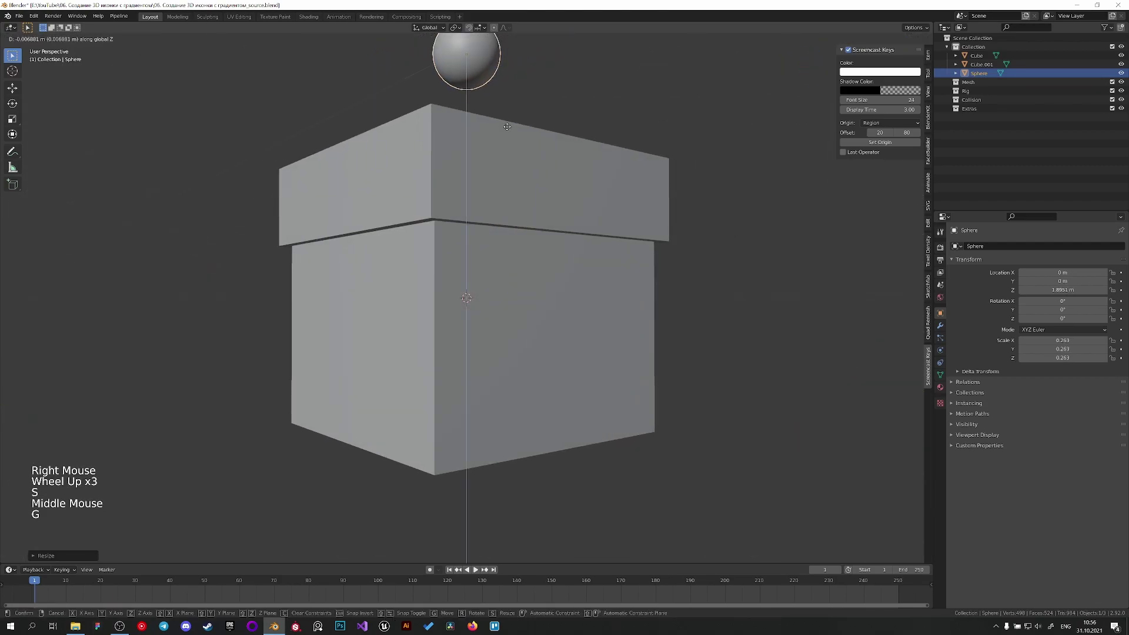
{"action": "middle_click", "coordinate": [480, 120]}
{"action": "left_click", "coordinate": [487, 31]}
Step: Move the small sphere down along Z so it rests on the lid as a knob
{"action": "middle_click", "coordinate": [548, 170]}
{"action": "key", "text": "g"}
{"action": "middle_click", "coordinate": [523, 155]}
{"action": "scroll", "scroll_direction": "down", "scroll_amount": 3}
{"action": "middle_click", "coordinate": [490, 234]}
{"action": "scroll", "scroll_direction": "down", "scroll_amount": 3}
{"action": "scroll", "scroll_direction": "up", "scroll_amount": 3}
{"action": "middle_click", "coordinate": [491, 263]}
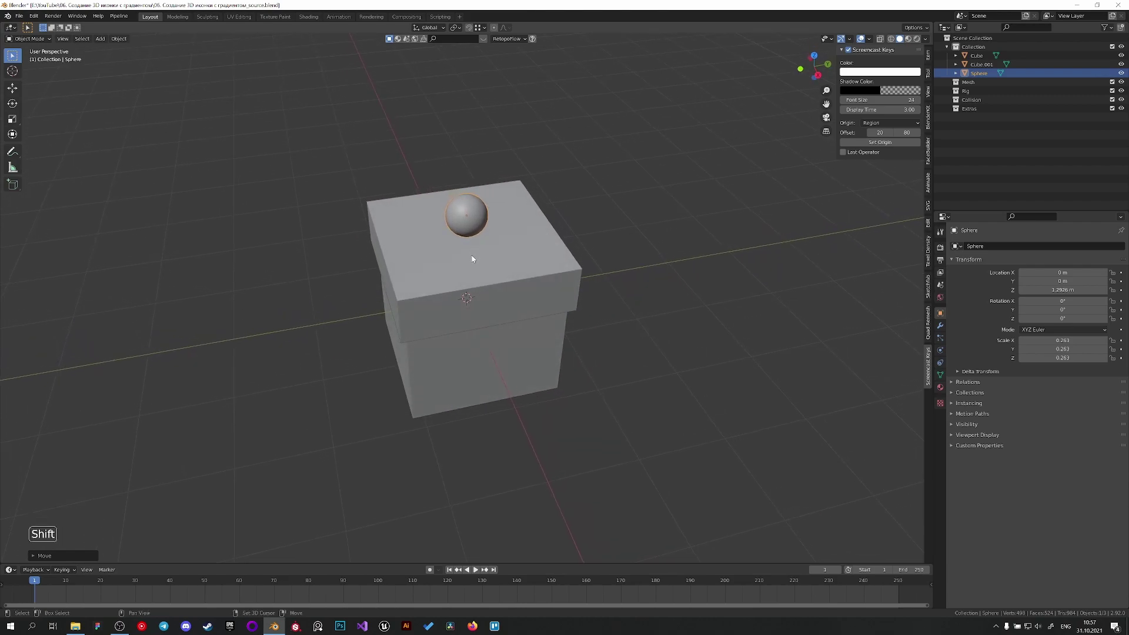
Step: Select the lower box and add a Bevel modifier to it
{"action": "left_click", "coordinate": [510, 347]}
{"action": "middle_click", "coordinate": [568, 312]}
{"action": "scroll", "scroll_direction": "up", "scroll_amount": 3}
{"action": "left_click", "coordinate": [944, 329]}
Step: Set the box's Bevel to 0.1 m amount with 3 segments and show its profile settings
{"action": "scroll", "scroll_direction": "up", "scroll_amount": 3}
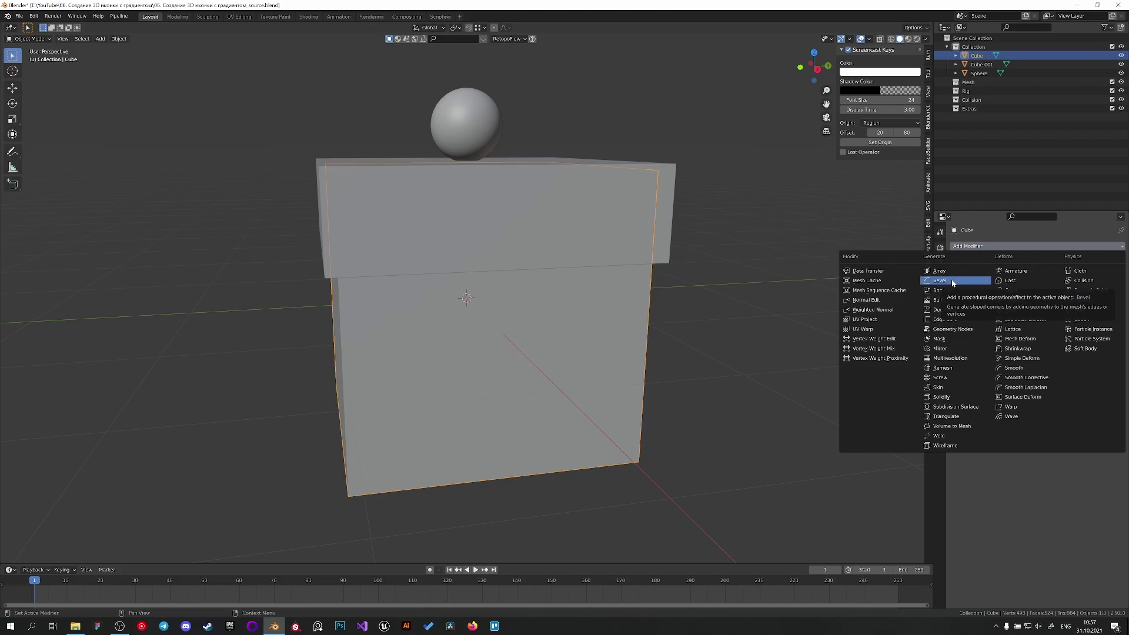
{"action": "middle_click", "coordinate": [637, 265]}
{"action": "scroll", "scroll_direction": "up", "scroll_amount": 3}
{"action": "middle_click", "coordinate": [648, 261]}
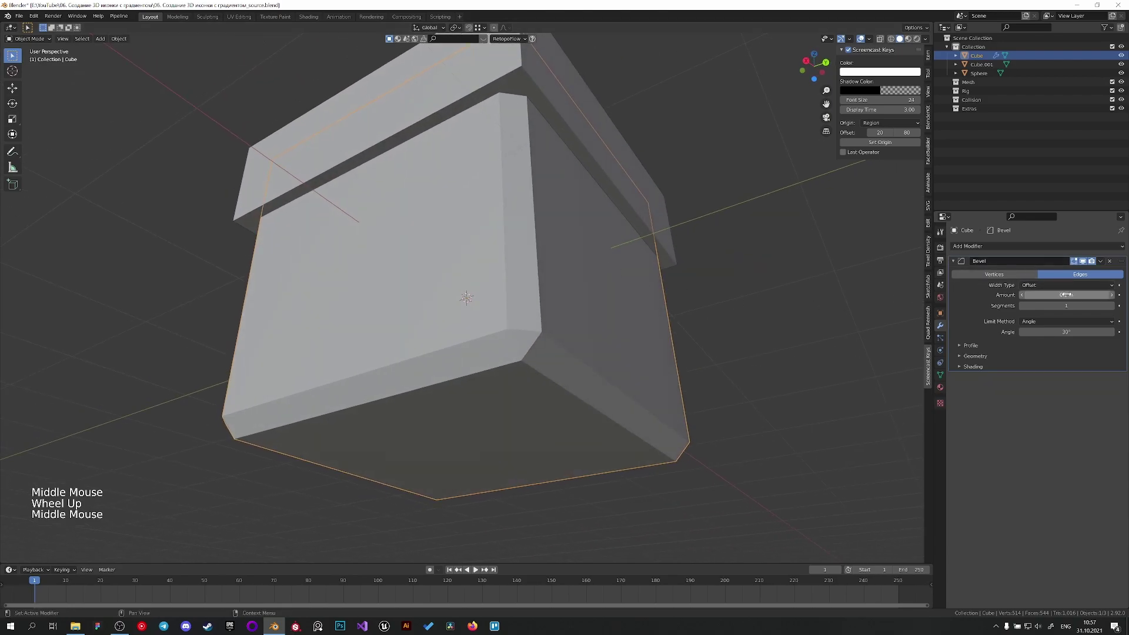
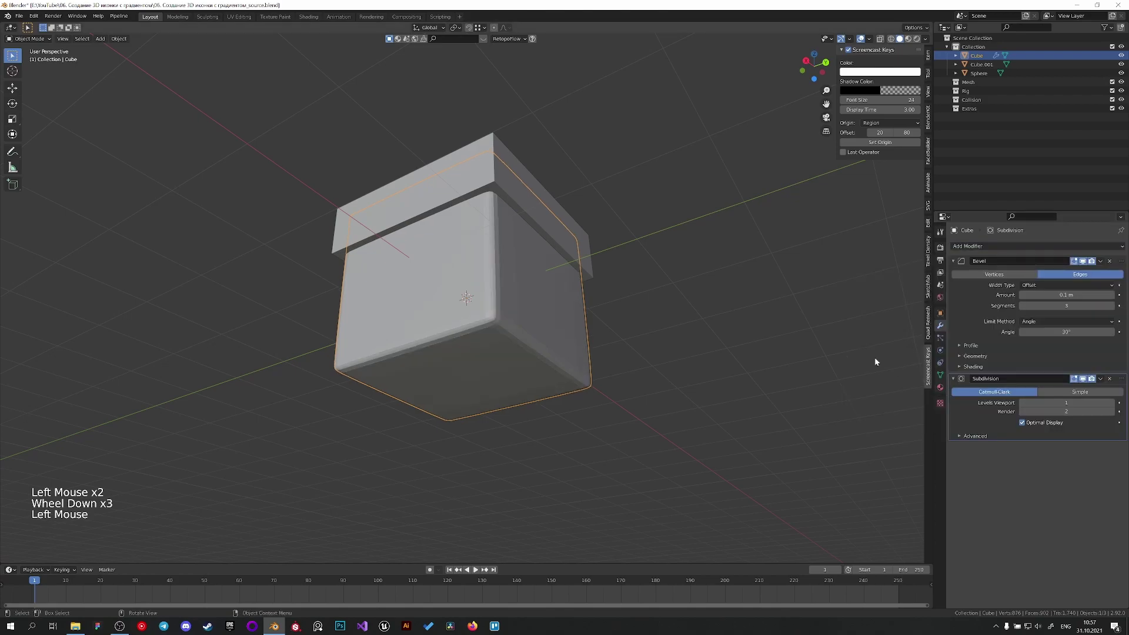
{"action": "middle_click", "coordinate": [617, 271]}
{"action": "scroll", "scroll_direction": "up", "scroll_amount": 3}
{"action": "middle_click", "coordinate": [708, 306]}
{"action": "left_click", "coordinate": [972, 343]}
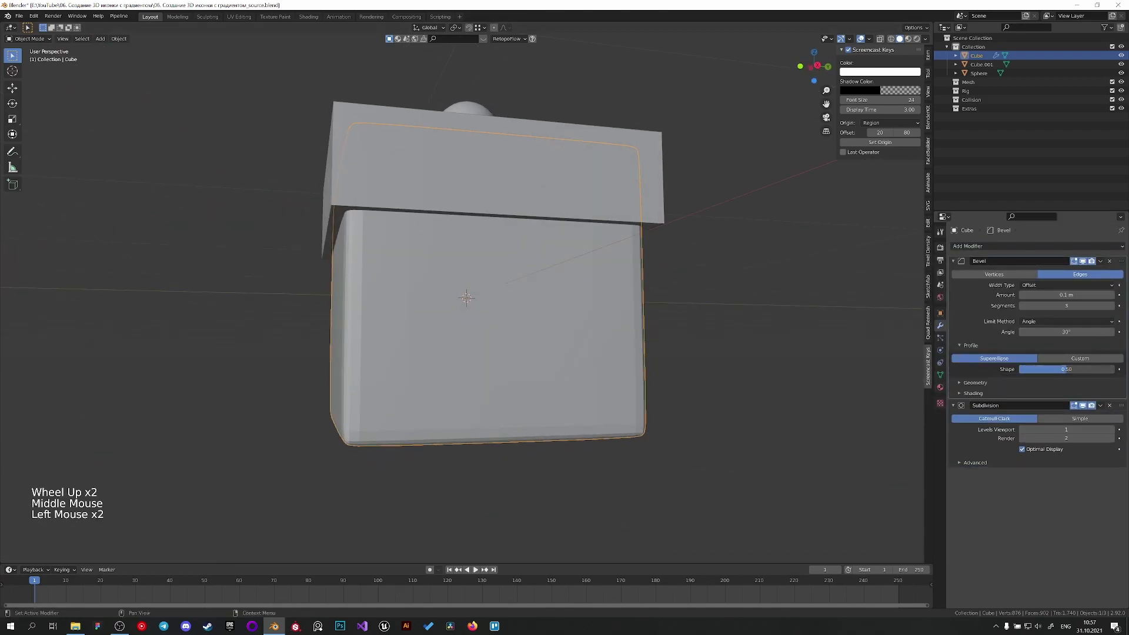
Step: With Subdivision Surface added, shade the box smooth so its edges look softly rounded
{"action": "middle_click", "coordinate": [697, 361]}
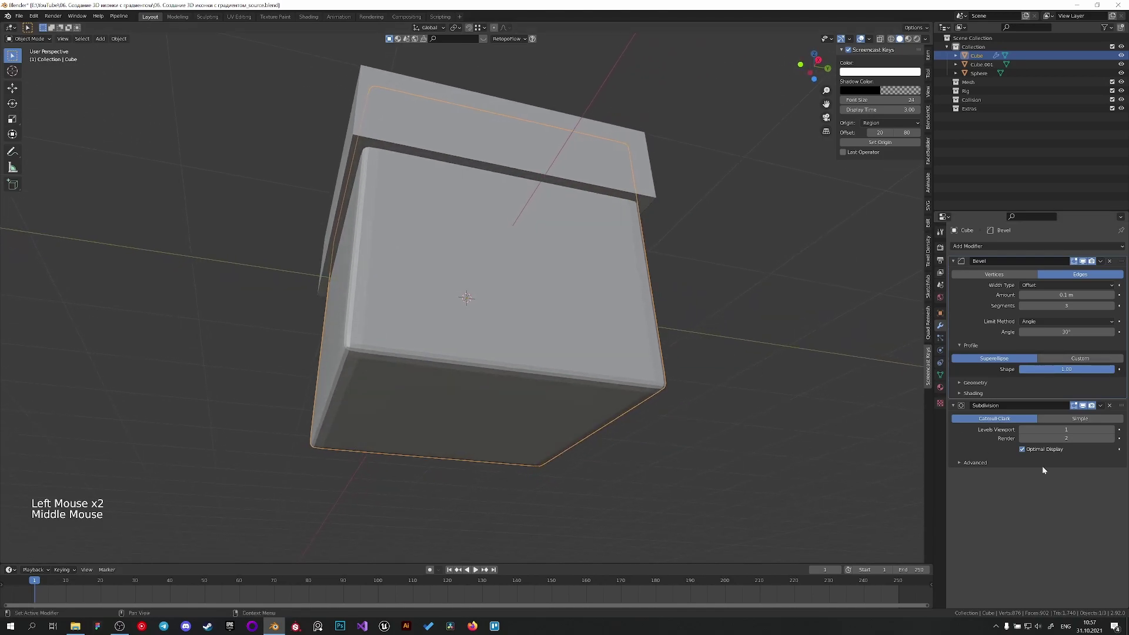
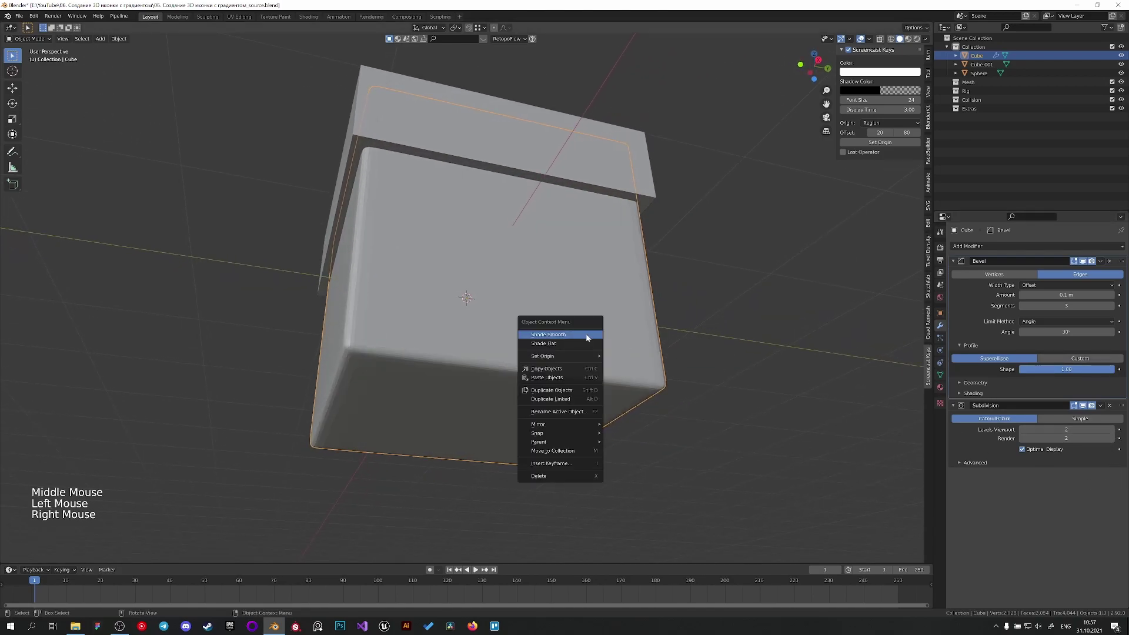
{"action": "middle_click", "coordinate": [645, 333]}
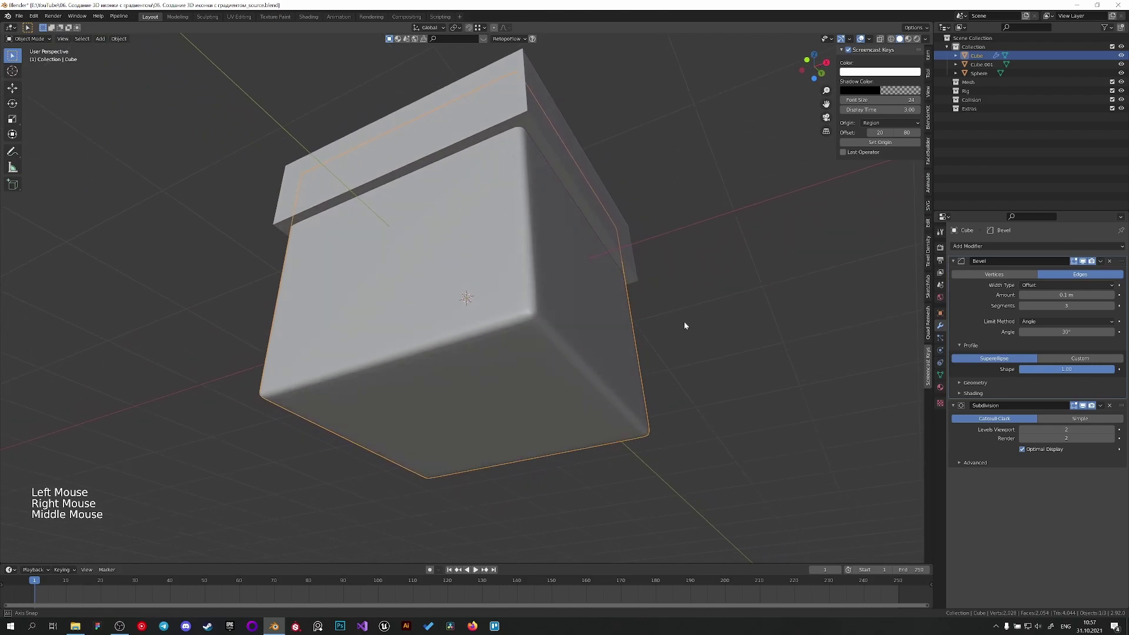
{"action": "left_click", "coordinate": [584, 226]}
{"action": "middle_click", "coordinate": [606, 281]}
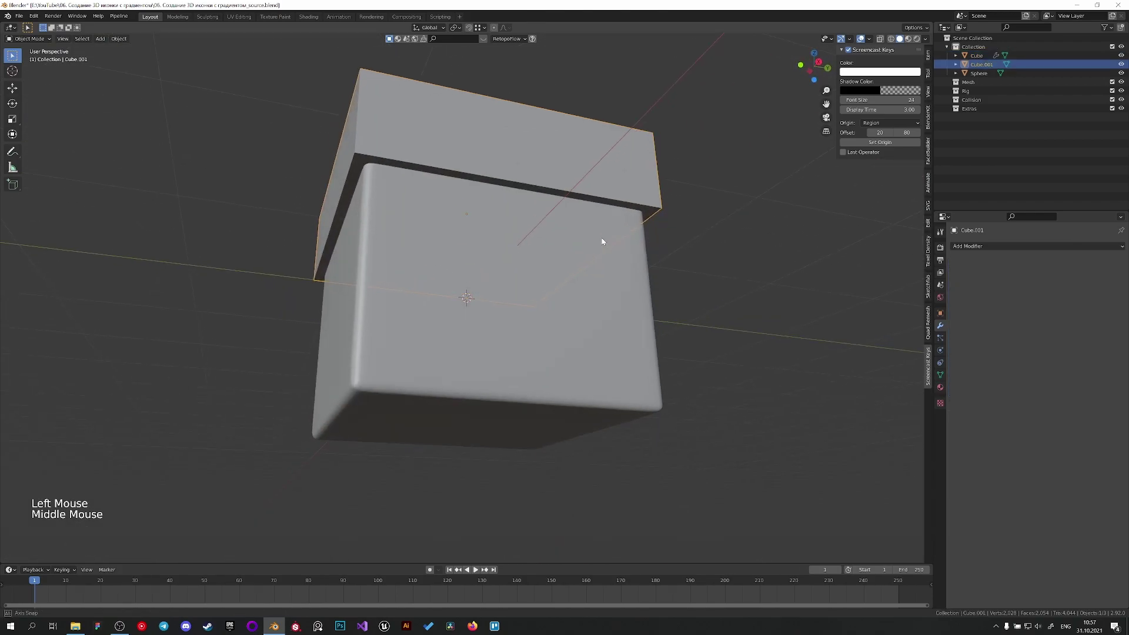
Step: Copy the box's Bevel and Subdivision modifiers onto the lid via Copy Selected Modifiers
{"action": "left_click", "coordinate": [548, 313]}
{"action": "key", "text": "ctrl+c"}
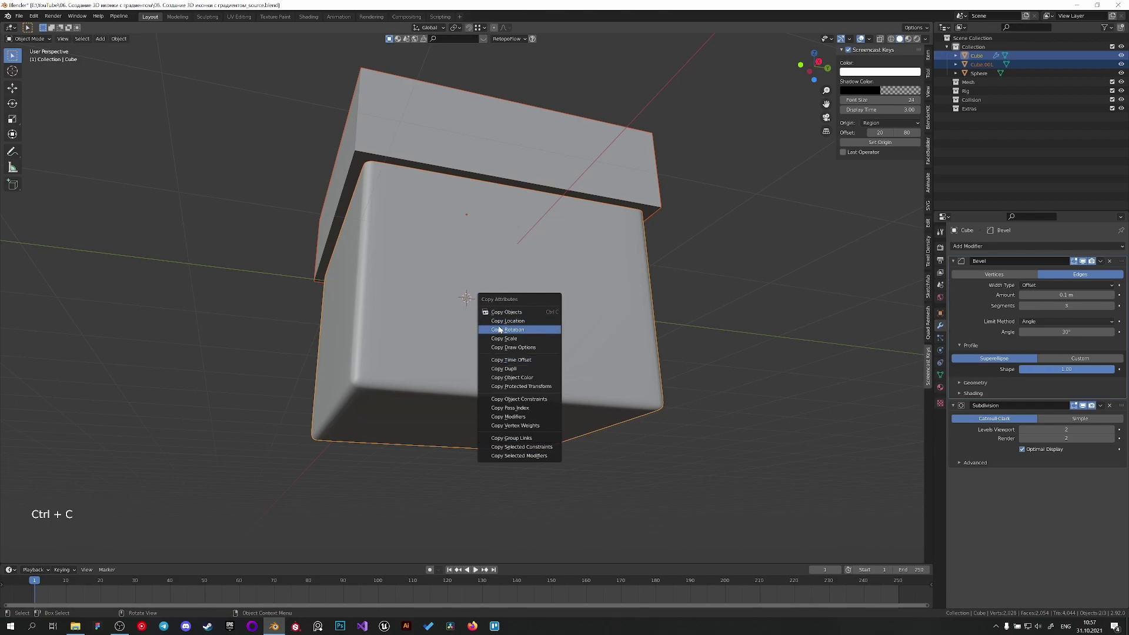
{"action": "key", "text": "ctrl+c"}
{"action": "key", "text": "ctrl+c"}
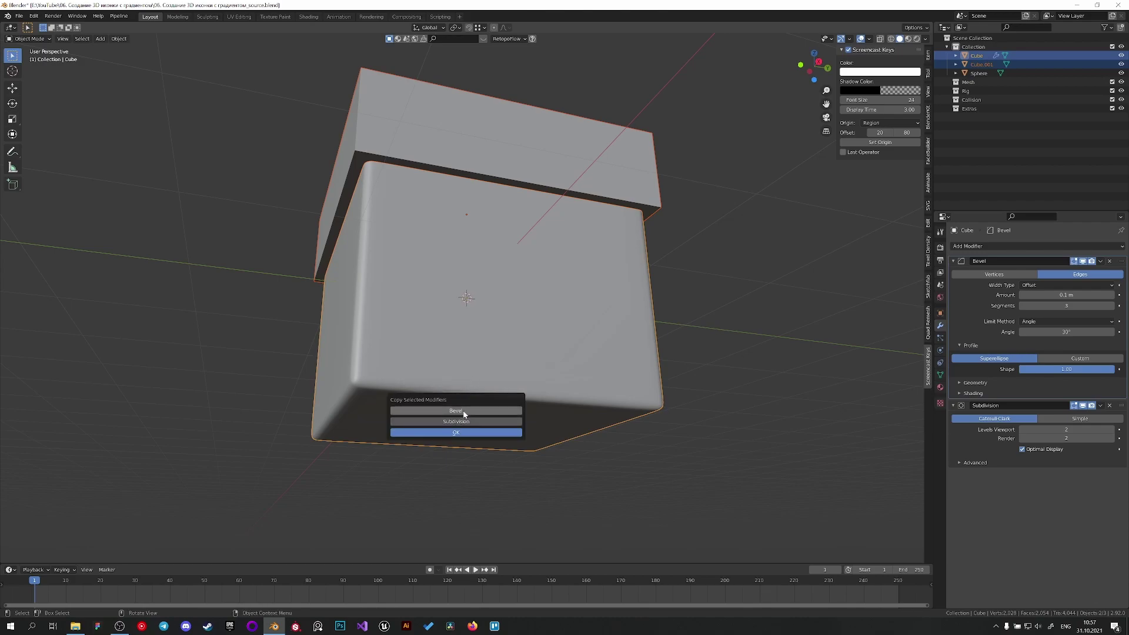
{"action": "left_click", "coordinate": [781, 274]}
{"action": "middle_click", "coordinate": [692, 282]}
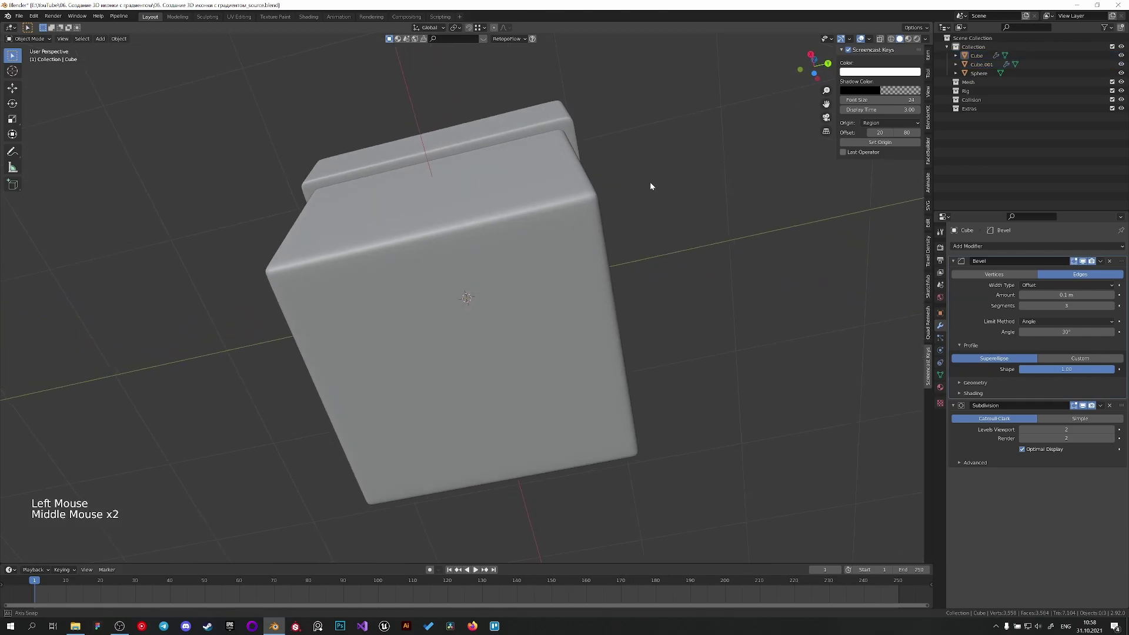
{"action": "middle_click", "coordinate": [583, 189]}
{"action": "middle_click", "coordinate": [609, 342]}
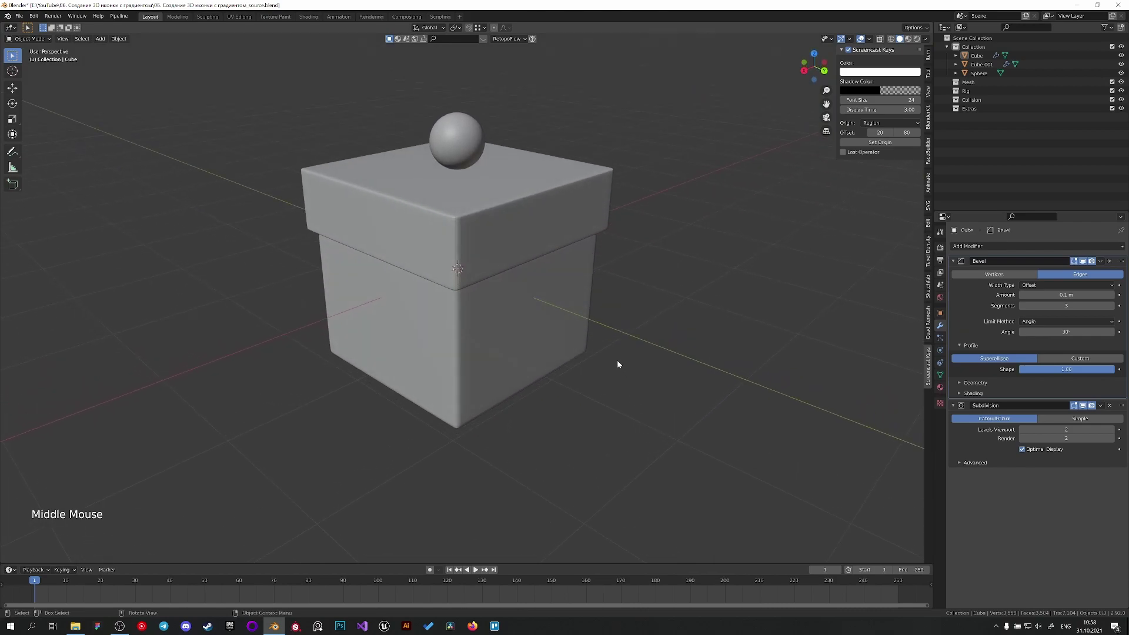
Step: Select the lid and widen its Bevel amount to about 0.196 m for rounder edges
{"action": "scroll", "scroll_direction": "up", "scroll_amount": 3}
{"action": "middle_click", "coordinate": [565, 335]}
{"action": "left_click", "coordinate": [528, 232]}
{"action": "right_click", "coordinate": [522, 223]}
{"action": "middle_click", "coordinate": [587, 306]}
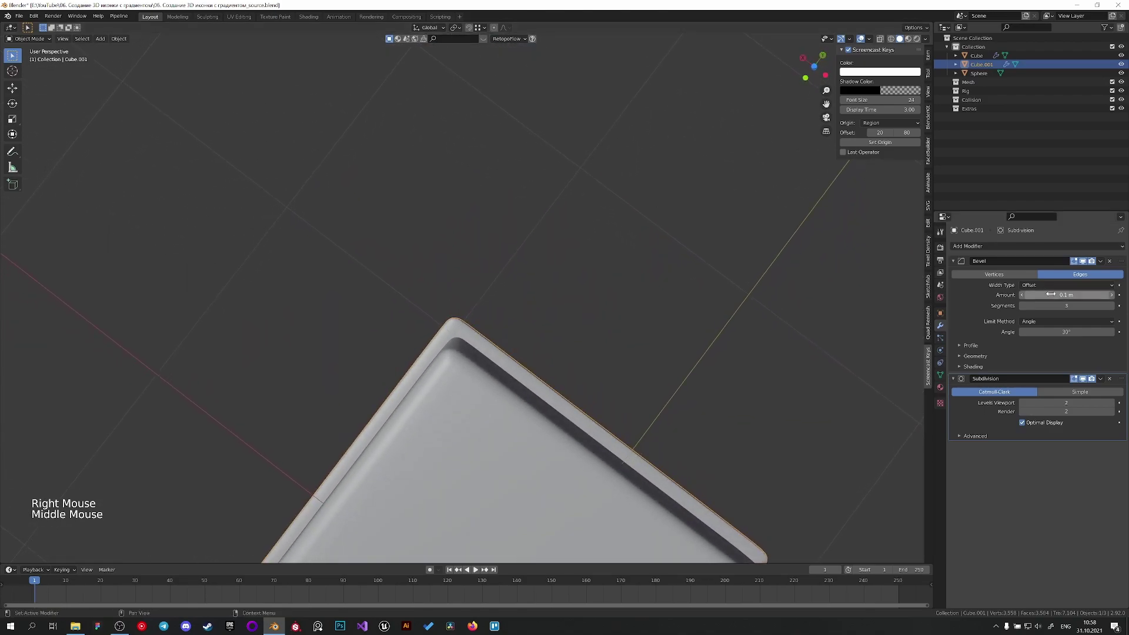
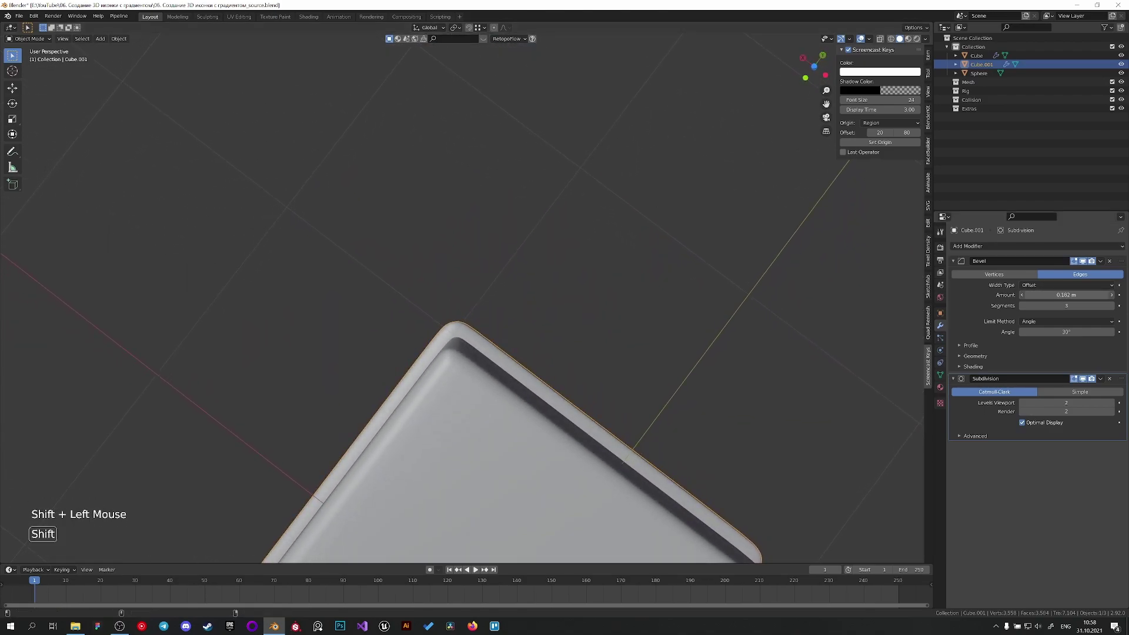
{"action": "middle_click", "coordinate": [557, 297]}
Step: Orbit around the lid and box to compare their rounded edge profiles
{"action": "scroll", "scroll_direction": "down", "scroll_amount": 3}
{"action": "middle_click", "coordinate": [557, 327]}
{"action": "scroll", "scroll_direction": "up", "scroll_amount": 3}
{"action": "middle_click", "coordinate": [549, 349]}
{"action": "scroll", "scroll_direction": "down", "scroll_amount": 3}
{"action": "middle_click", "coordinate": [527, 319]}
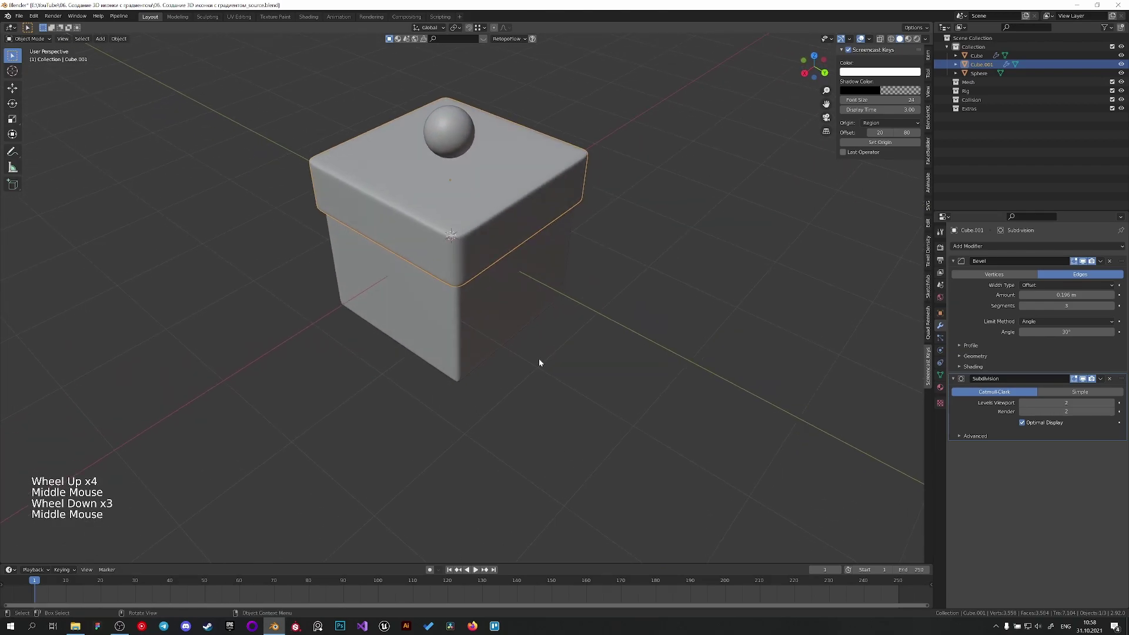
{"action": "middle_click", "coordinate": [531, 308]}
{"action": "scroll", "scroll_direction": "up", "scroll_amount": 3}
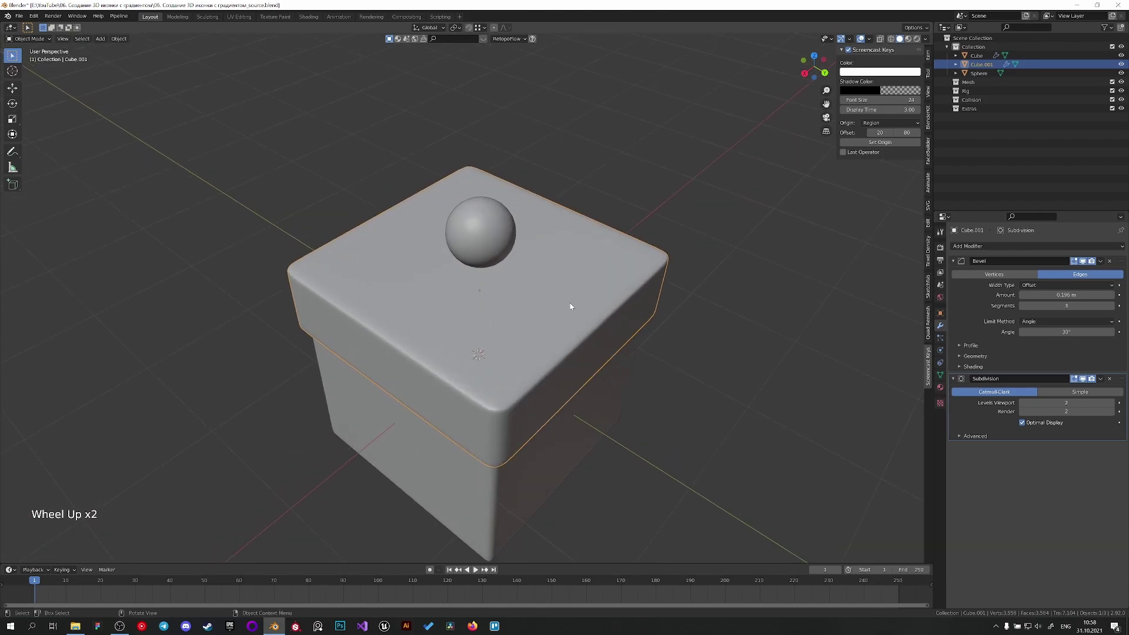
Step: Add Cube.002 and shape it in Edit Mode into an open strip looped into a tall arch over the sphere
{"action": "key", "text": "shift+a"}
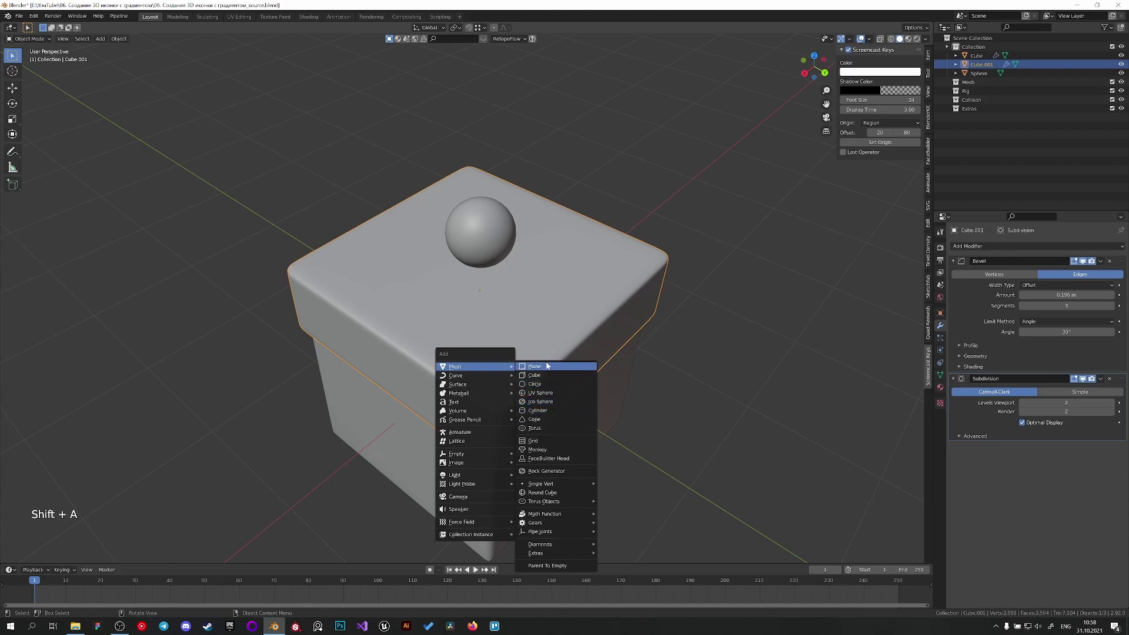
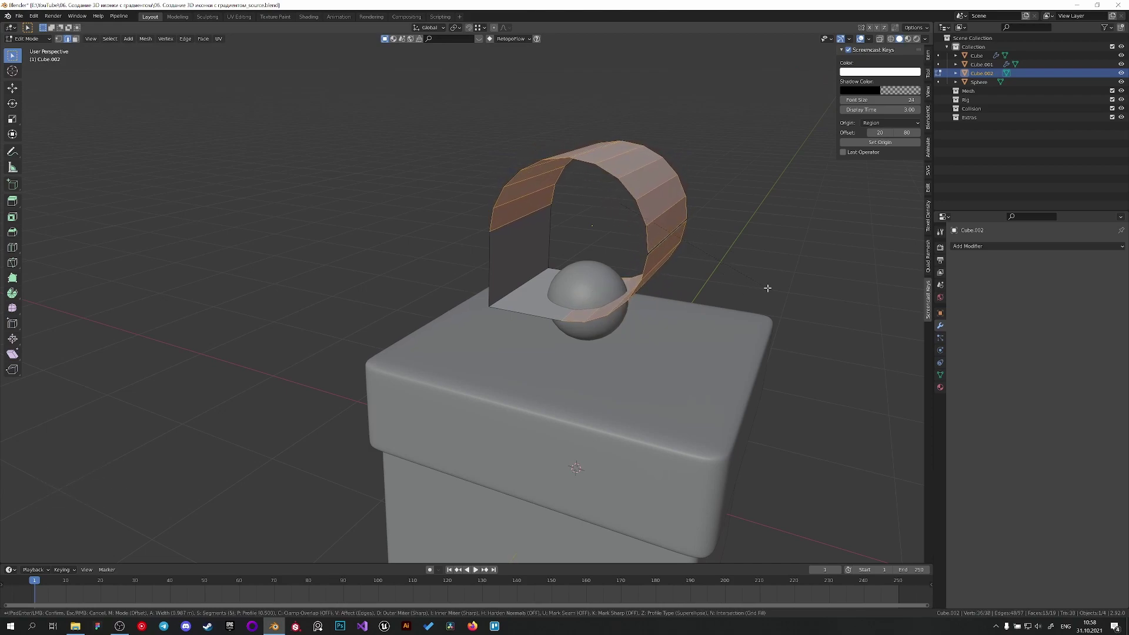
{"action": "middle_click", "coordinate": [647, 230]}
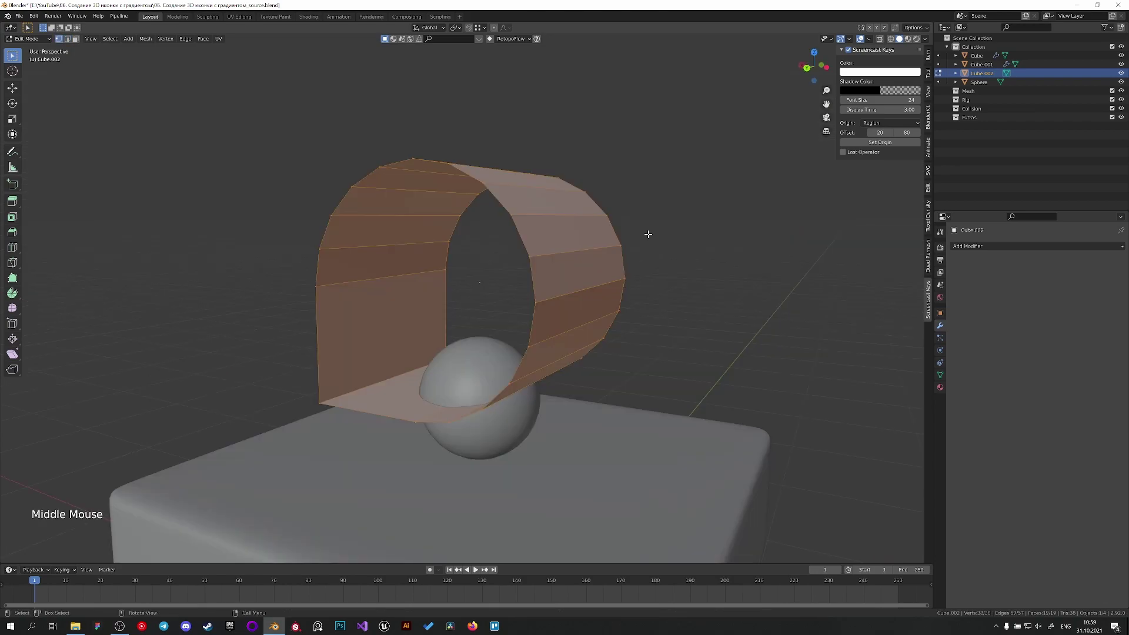
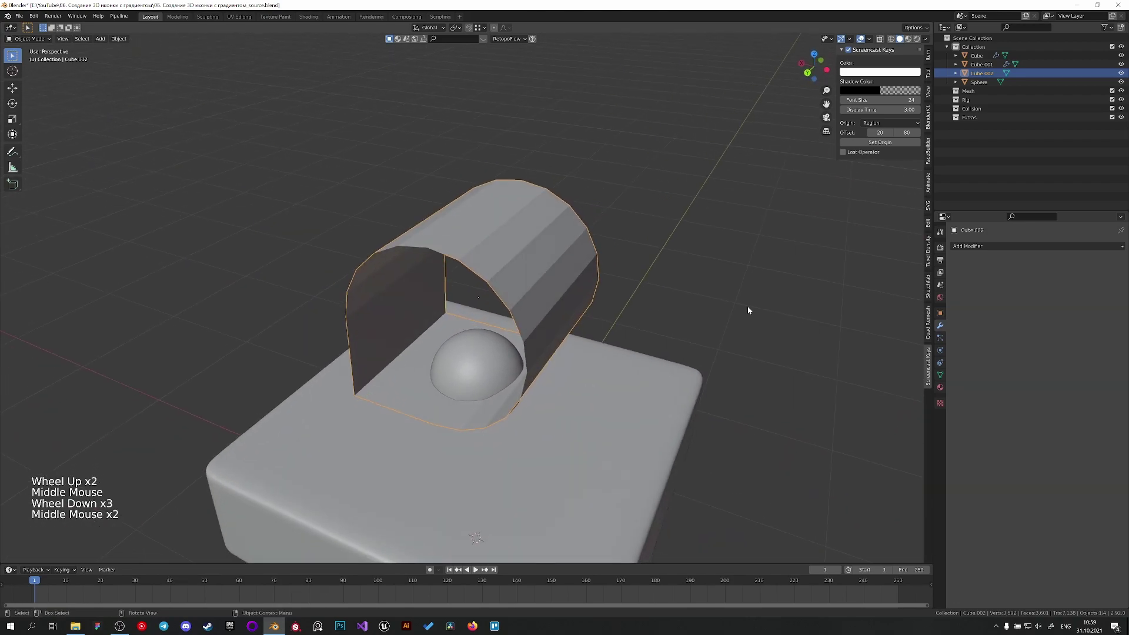
Step: Add Solidify, Bevel and Subdivision Surface modifiers to the ribbon loop
{"action": "left_click", "coordinate": [958, 248]}
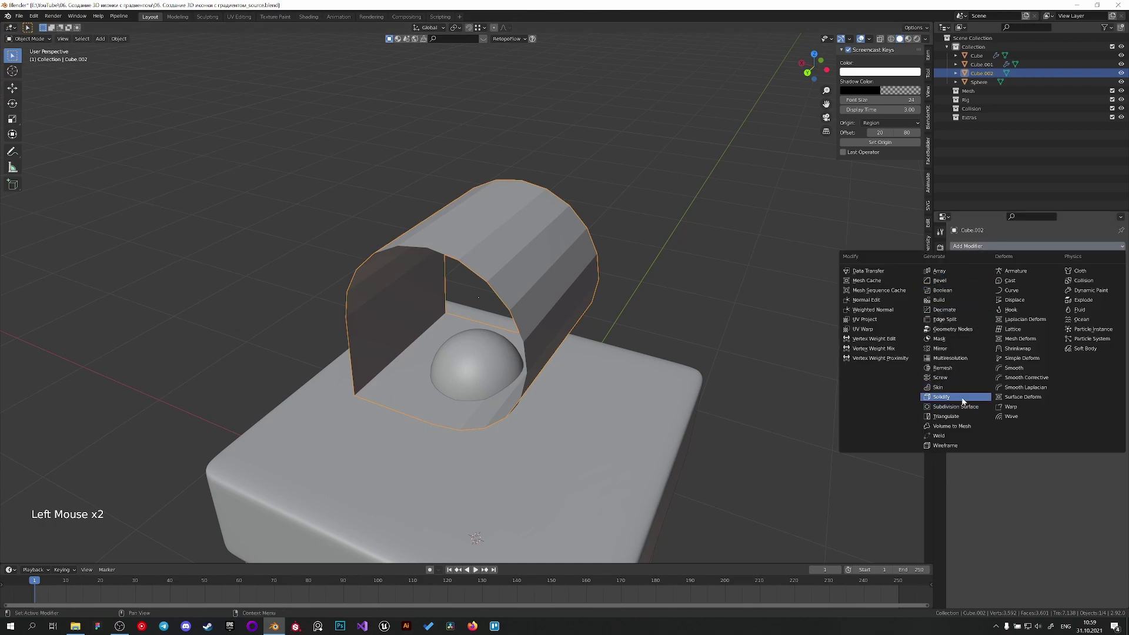
{"action": "middle_click", "coordinate": [780, 313]}
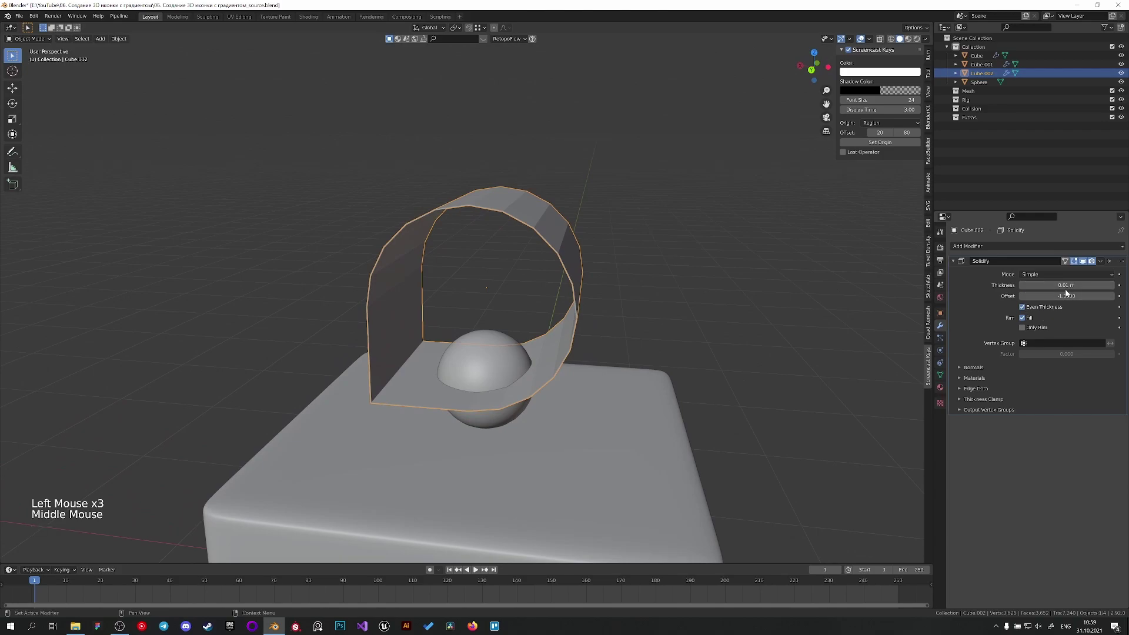
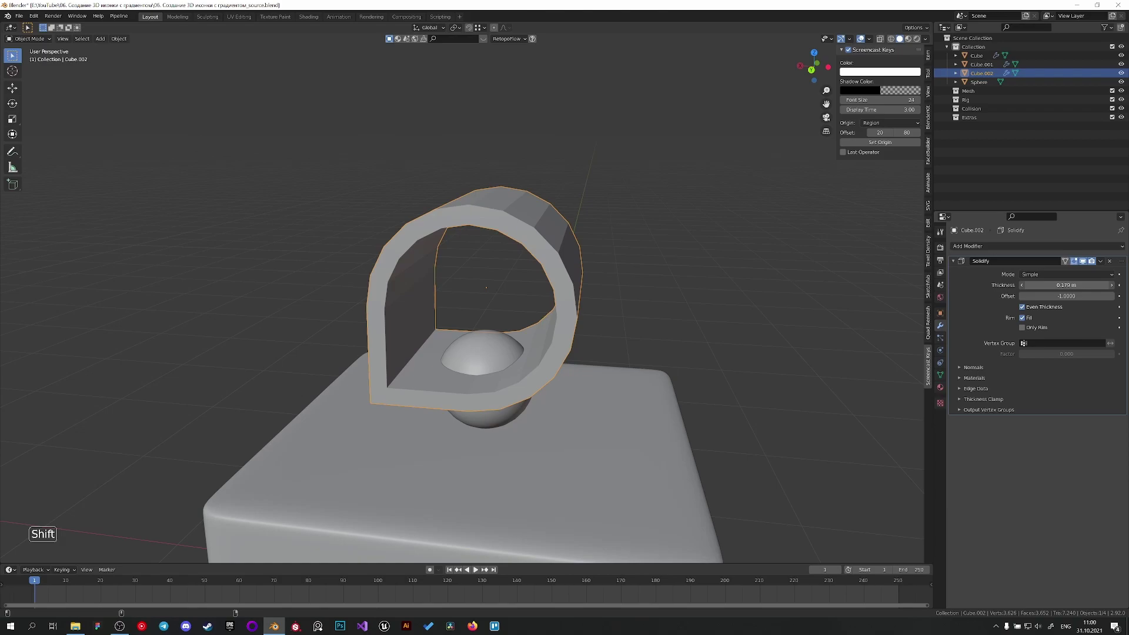
{"action": "left_click", "coordinate": [1017, 249]}
{"action": "middle_click", "coordinate": [740, 291]}
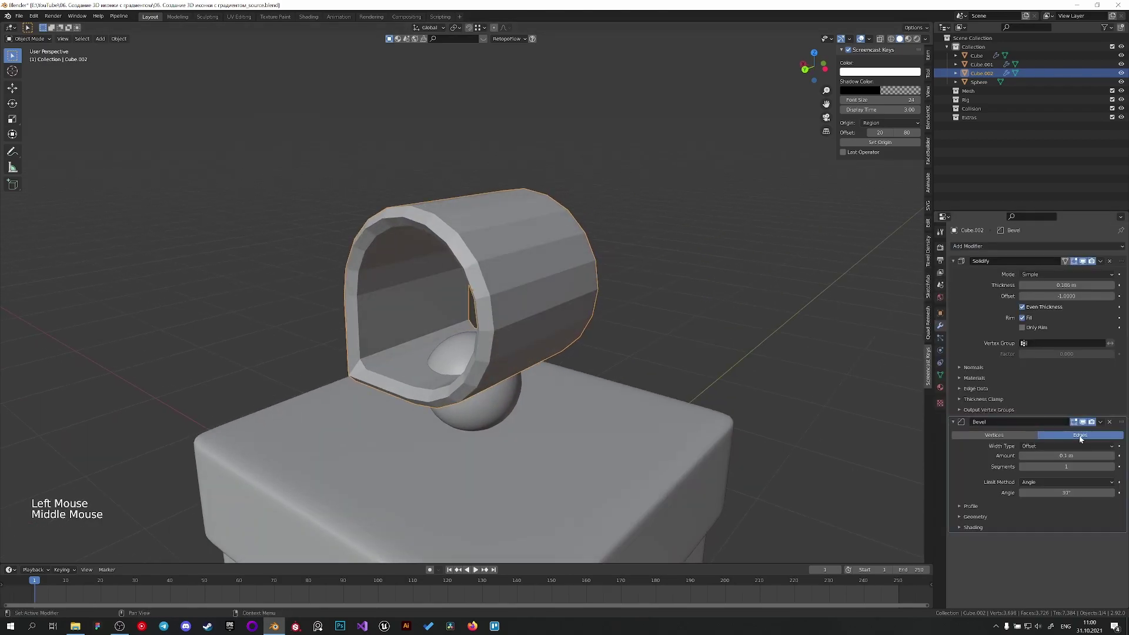
{"action": "left_click", "coordinate": [1007, 250]}
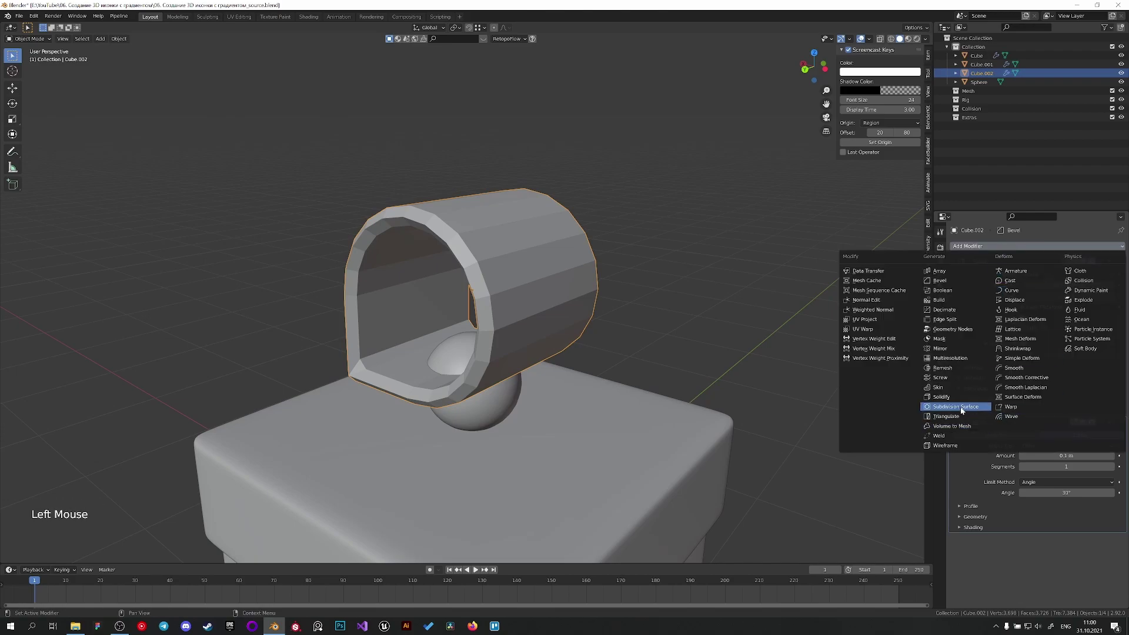
{"action": "middle_click", "coordinate": [668, 346]}
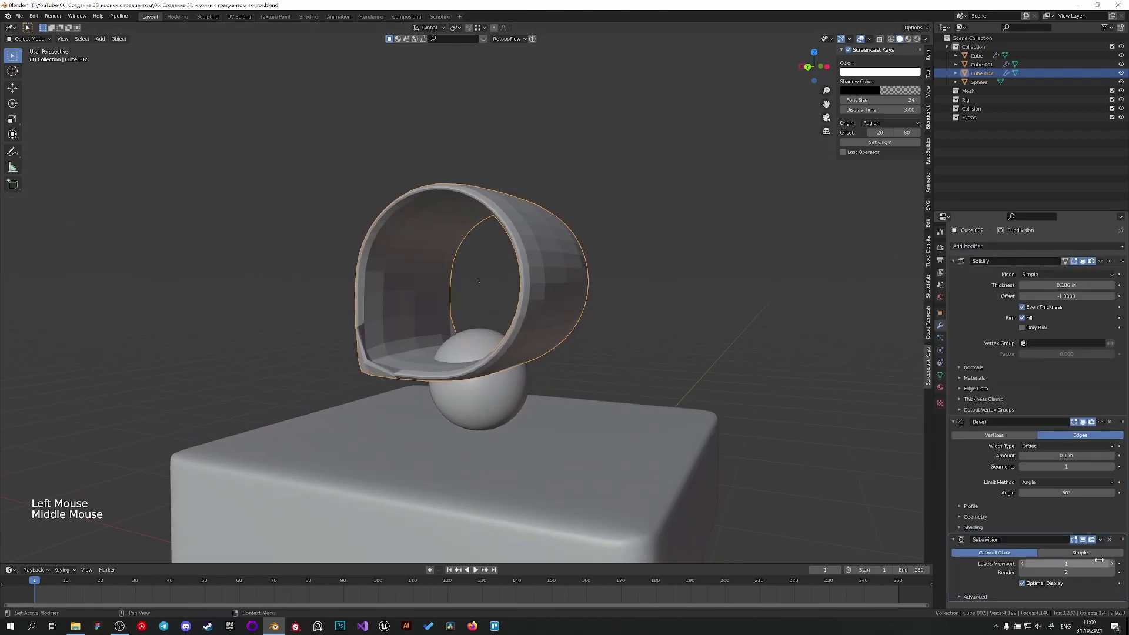
Step: Raise the loop's bevel to 2 segments and shade it smooth into a soft rounded band
{"action": "left_click", "coordinate": [1116, 470]}
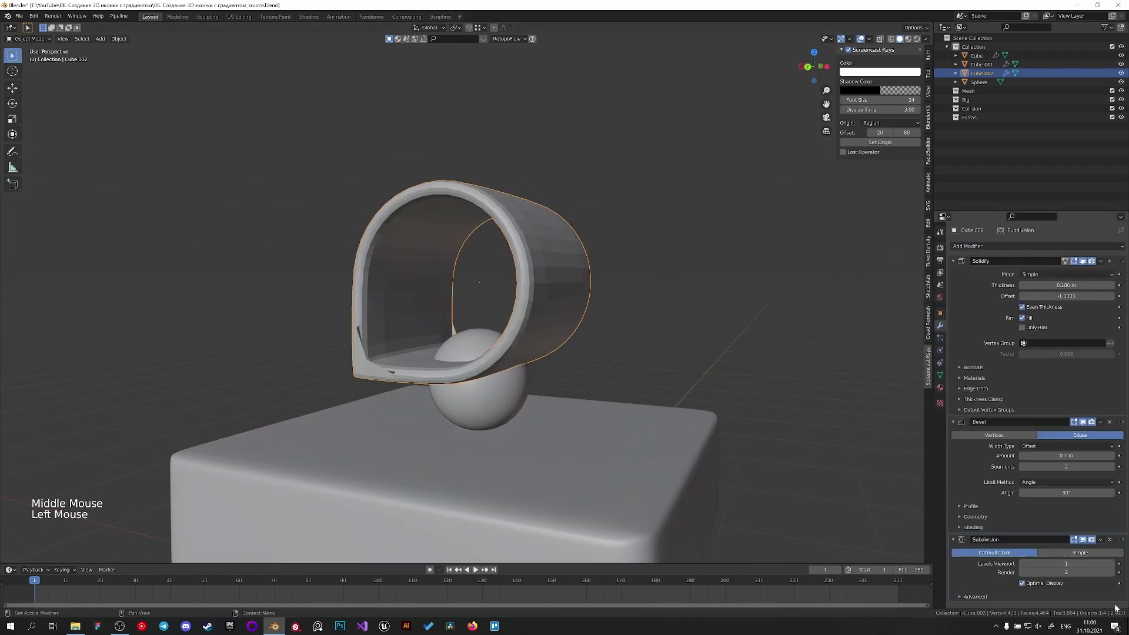
{"action": "right_click", "coordinate": [558, 312]}
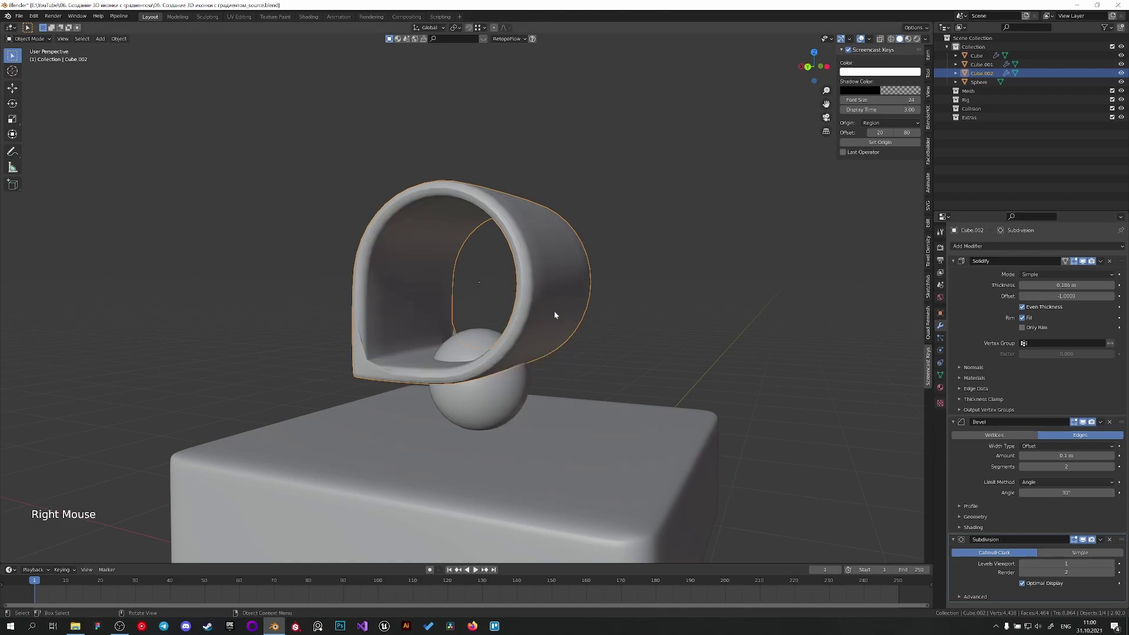
{"action": "middle_click", "coordinate": [554, 338]}
{"action": "scroll", "scroll_direction": "up", "scroll_amount": 3}
{"action": "scroll", "scroll_direction": "up", "scroll_amount": 3}
Step: Apply Solidify and edge-slide the loop's inner edges toward the corners for a teardrop bend
{"action": "middle_click", "coordinate": [349, 451]}
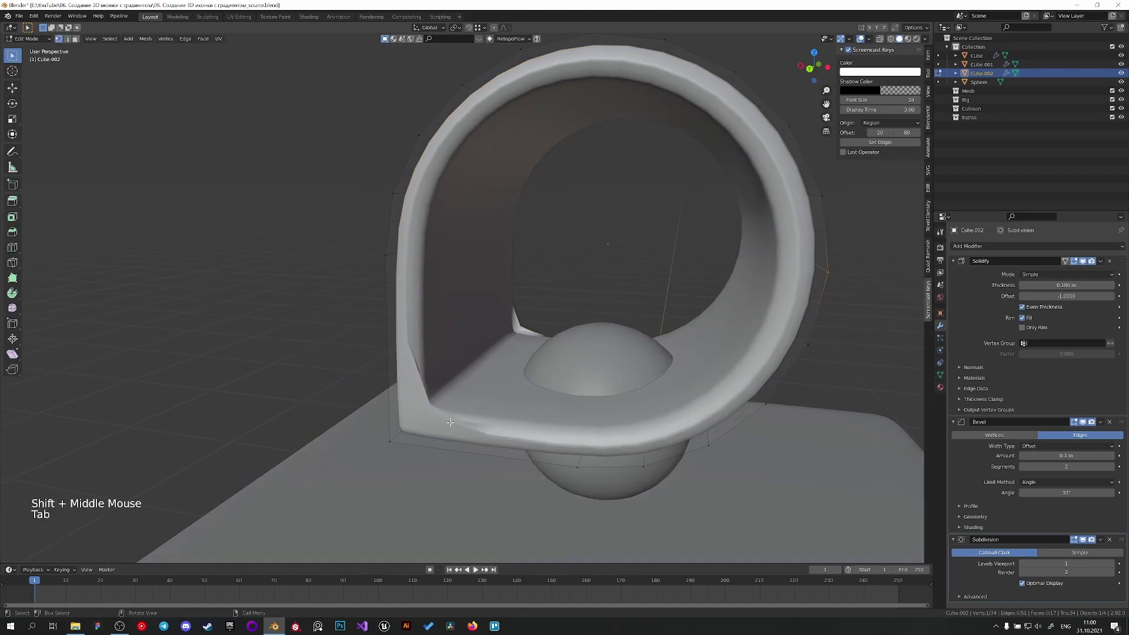
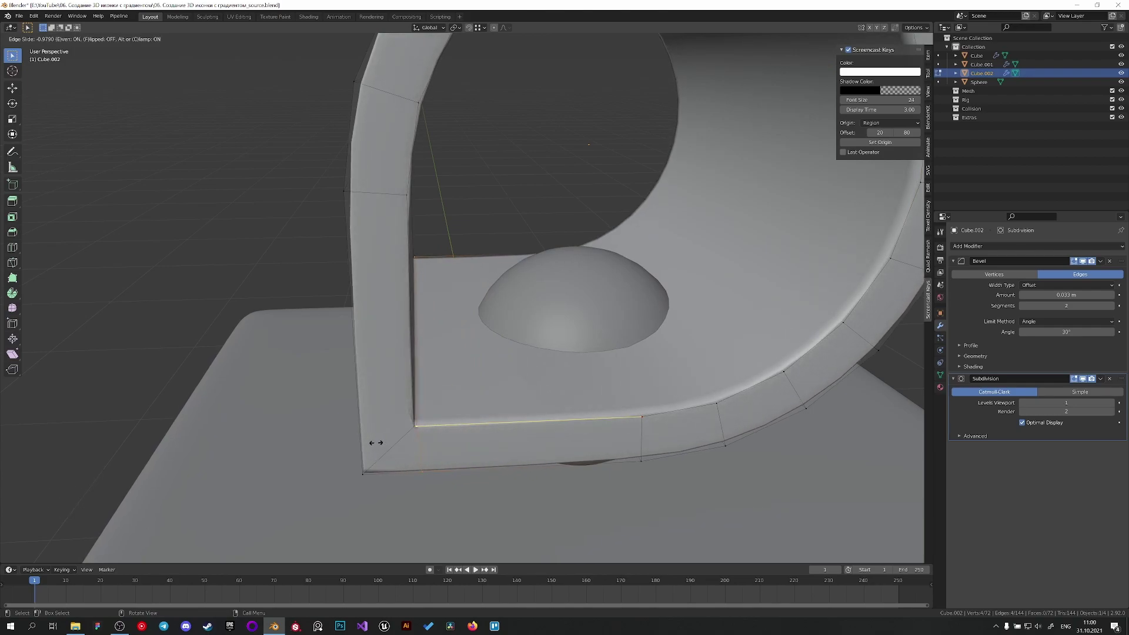
{"action": "key", "text": "ctrl+z"}
{"action": "key", "text": "ctrl+r"}
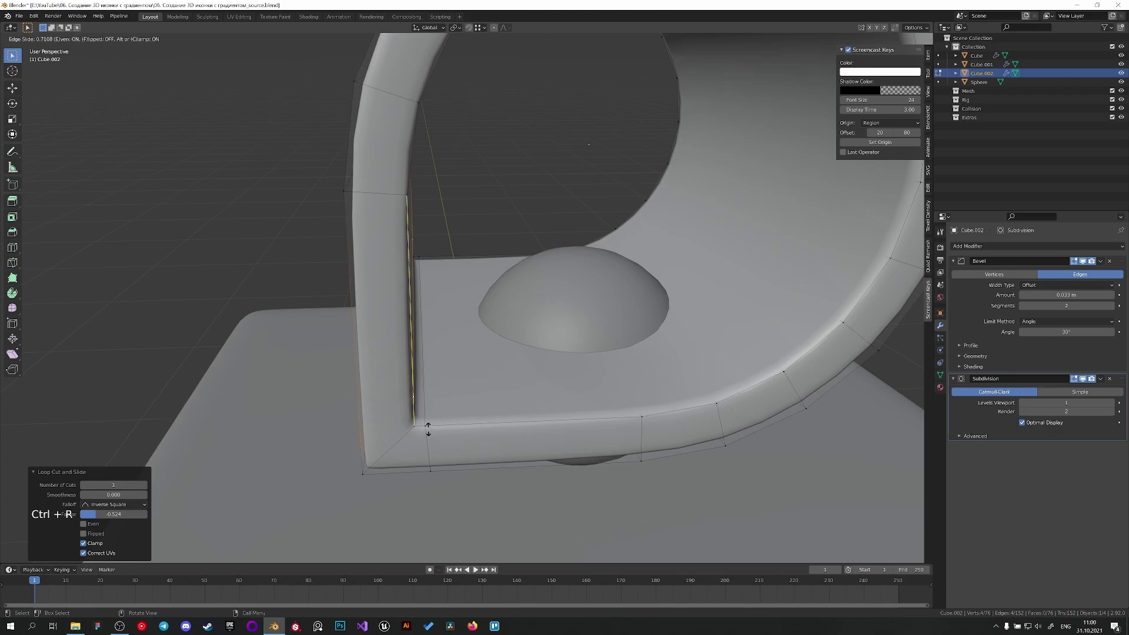
{"action": "key", "text": "Tab"}
Step: Check the teardrop loop from above and in perspective and narrow its Bevel amount to 0.033 m
{"action": "middle_click", "coordinate": [487, 429]}
{"action": "scroll", "scroll_direction": "down", "scroll_amount": 3}
{"action": "middle_click", "coordinate": [450, 408]}
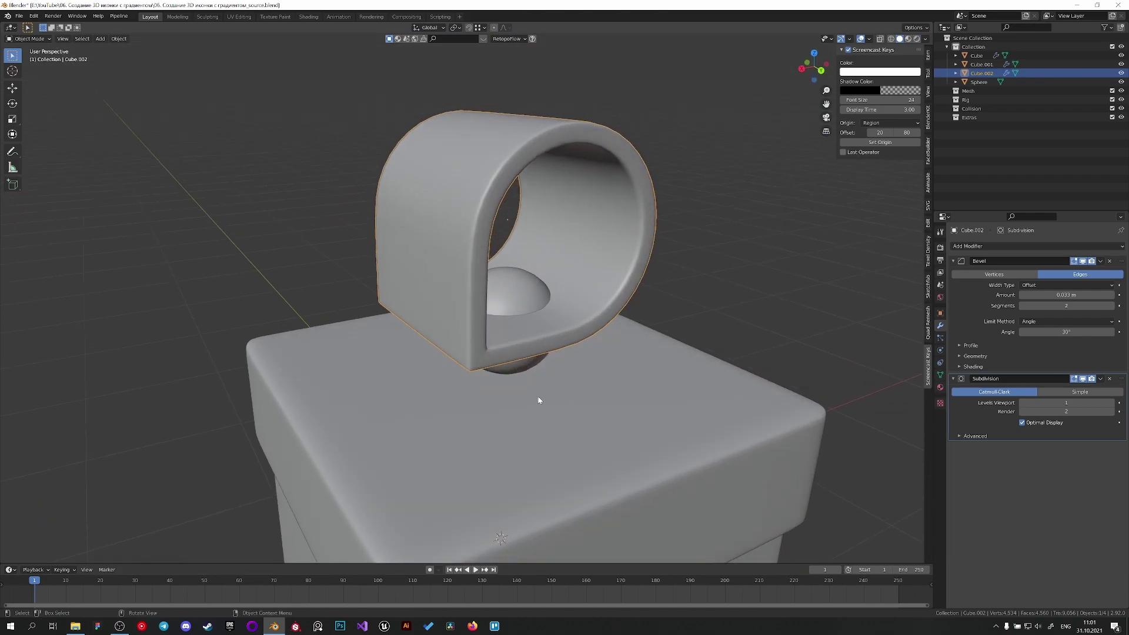
{"action": "middle_click", "coordinate": [598, 404]}
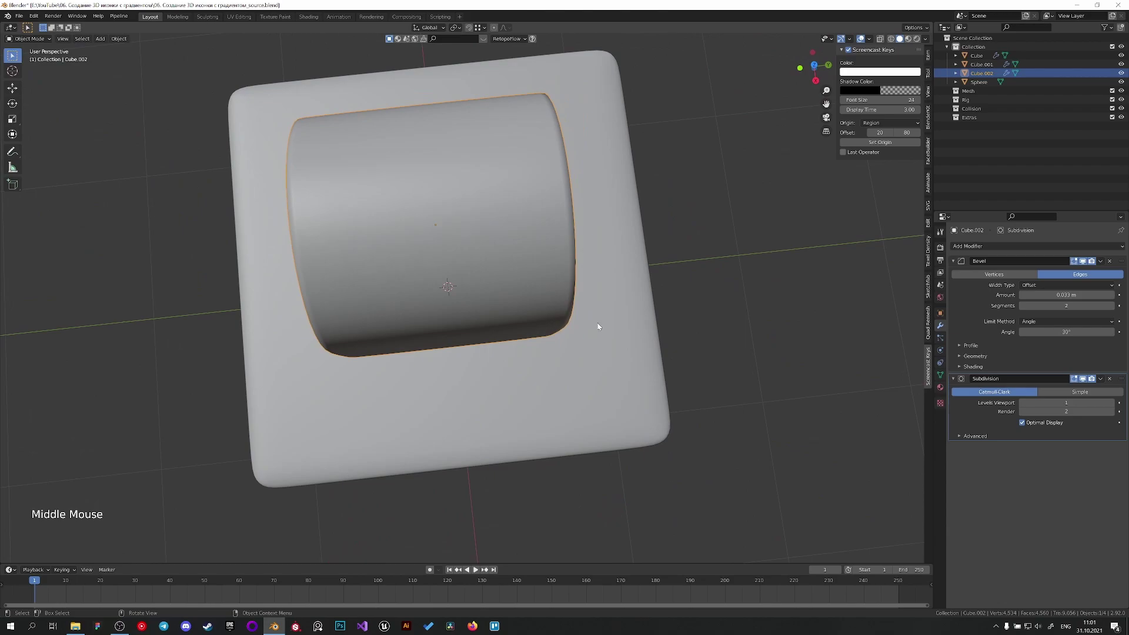
{"action": "middle_click", "coordinate": [666, 324]}
{"action": "key", "text": "s"}
{"action": "middle_click", "coordinate": [592, 304]}
Step: Add a Mirror modifier on X using Cube.001 as mirror object, with merge enabled
{"action": "left_click", "coordinate": [982, 247]}
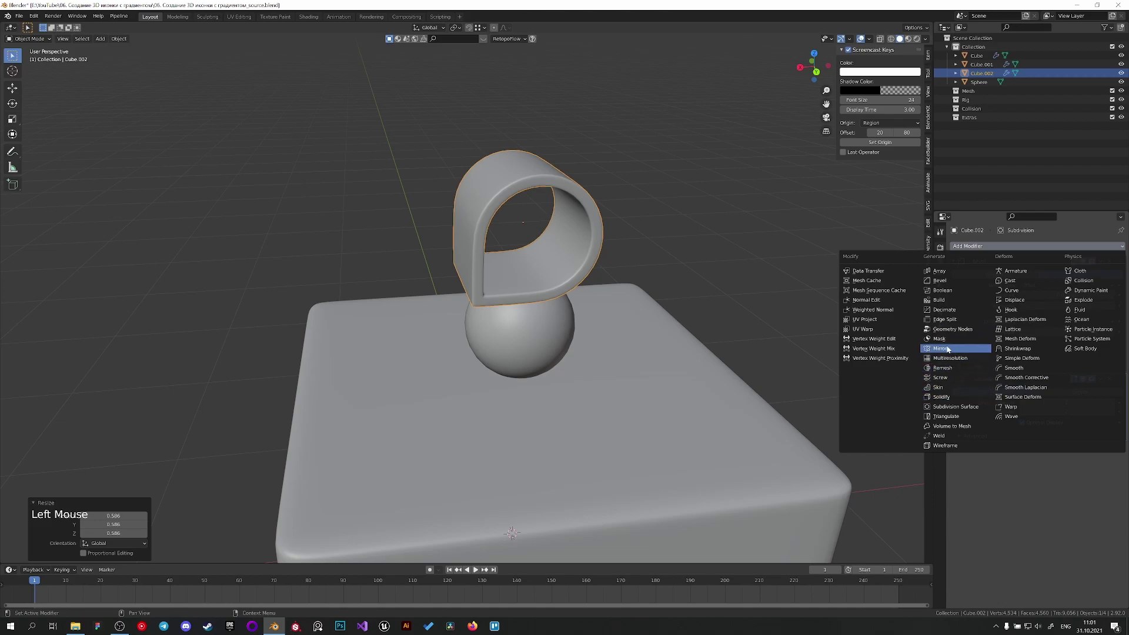
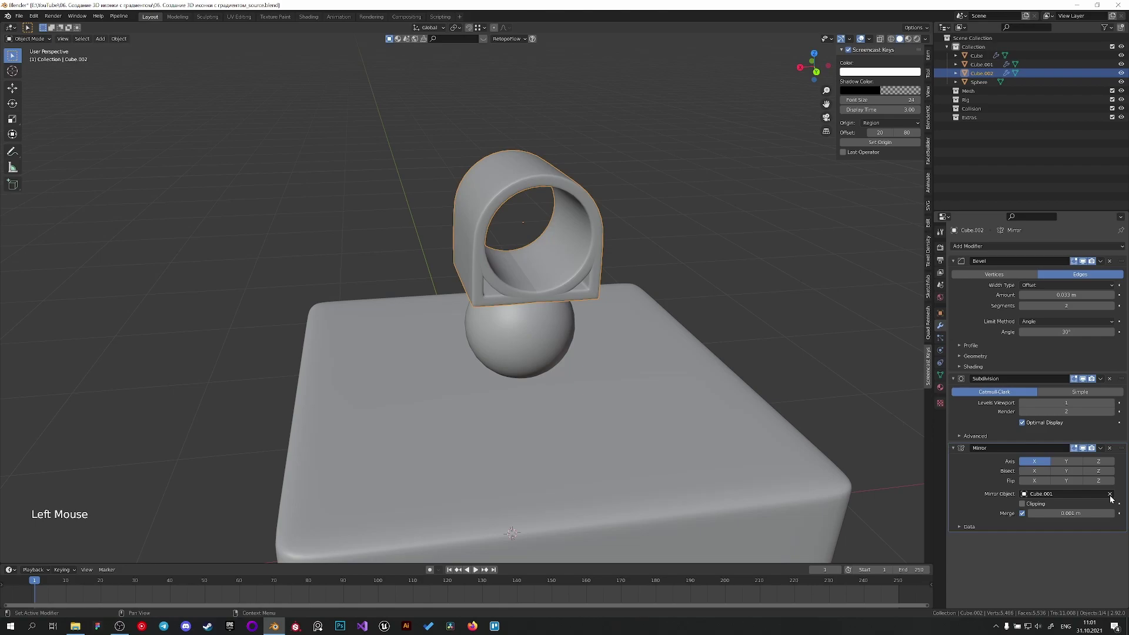
{"action": "scroll", "scroll_direction": "down", "scroll_amount": 3}
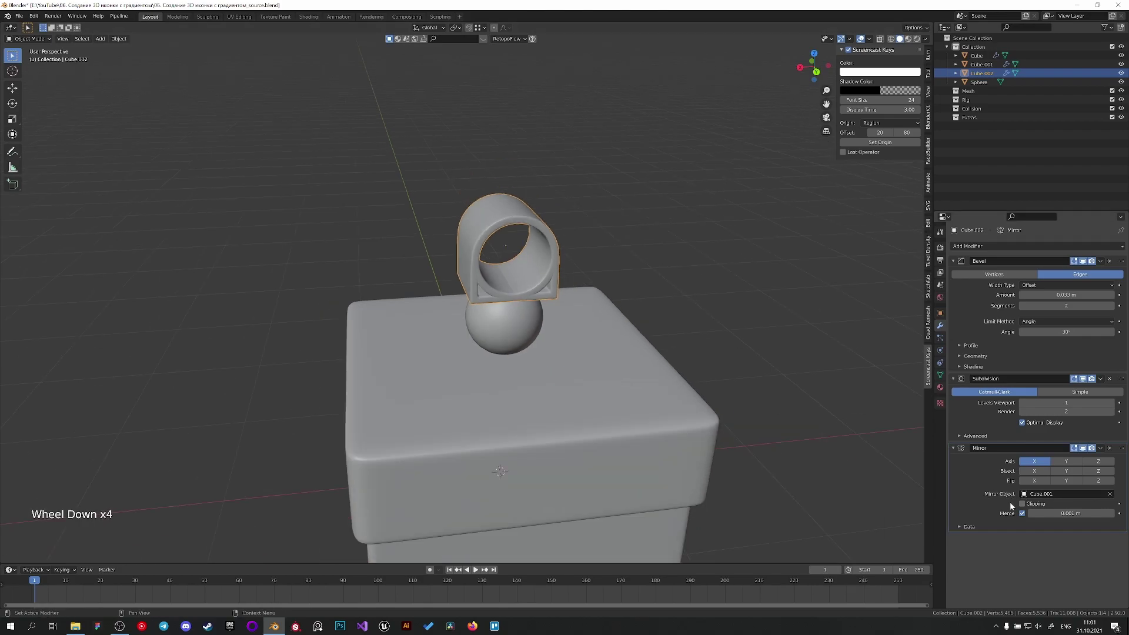
{"action": "middle_click", "coordinate": [590, 416]}
{"action": "scroll", "scroll_direction": "down", "scroll_amount": 3}
{"action": "middle_click", "coordinate": [466, 391]}
{"action": "scroll", "scroll_direction": "up", "scroll_amount": 3}
Step: Move the loop outward along X so the two mirrored loops separate and flank the sphere knob
{"action": "key", "text": "g"}
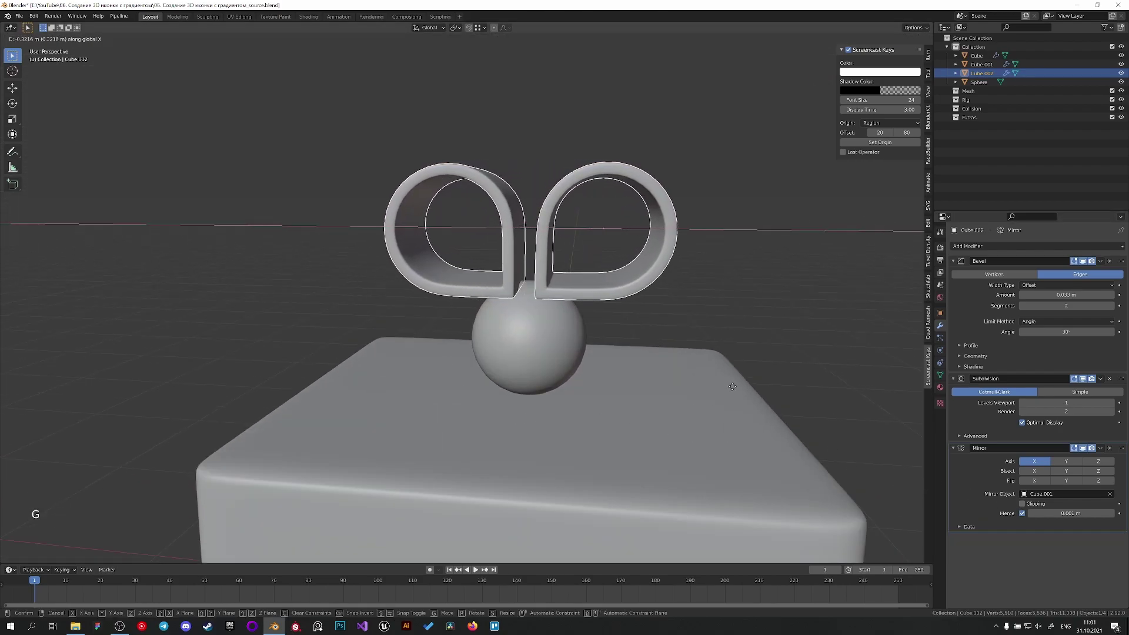
{"action": "key", "text": "KP_7"}
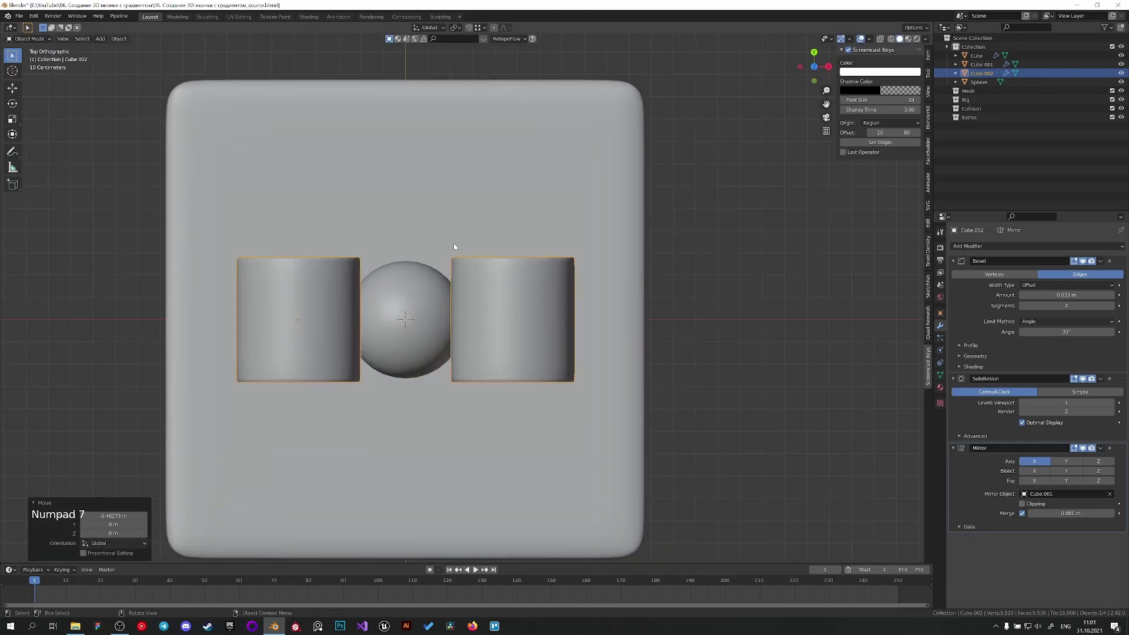
{"action": "key", "text": "g"}
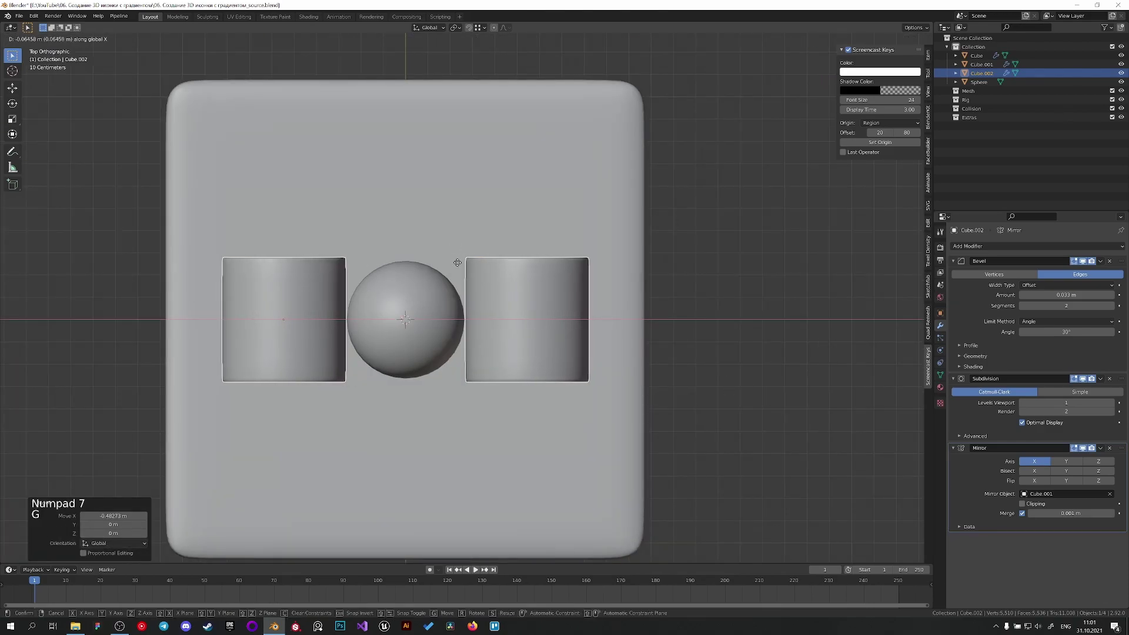
{"action": "middle_click", "coordinate": [553, 355]}
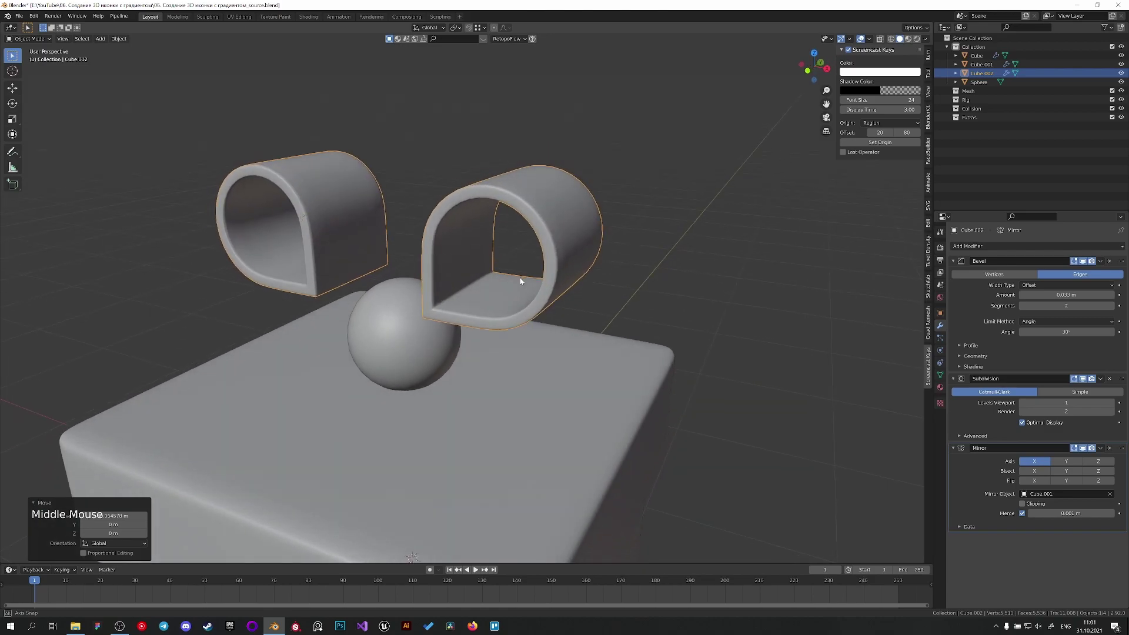
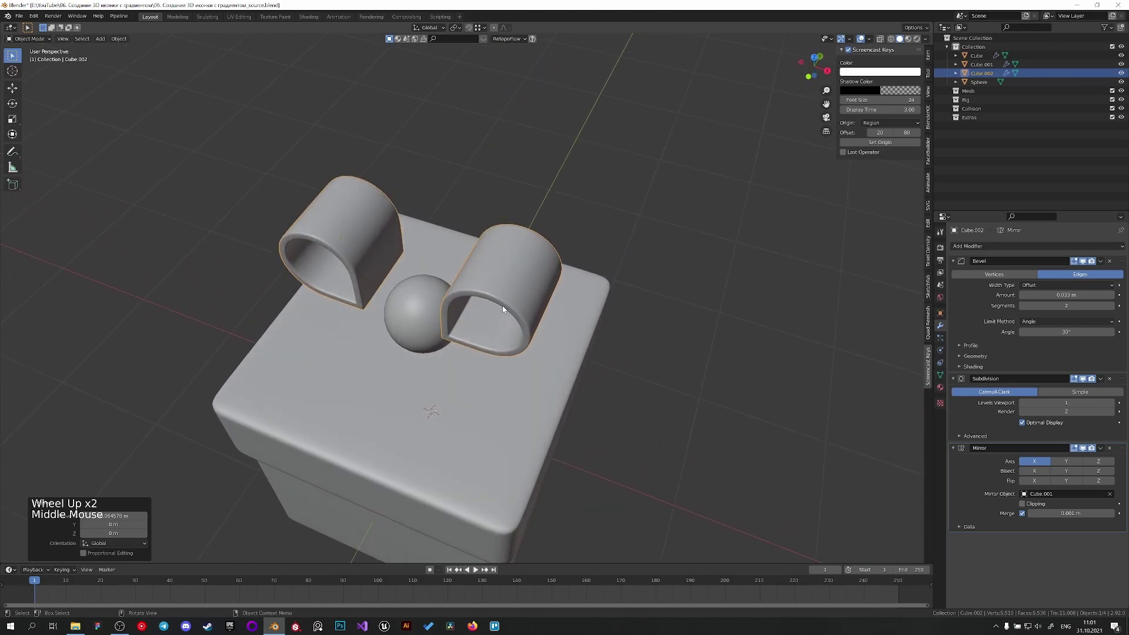
{"action": "middle_click", "coordinate": [507, 296]}
{"action": "key", "text": "g"}
{"action": "middle_click", "coordinate": [489, 349]}
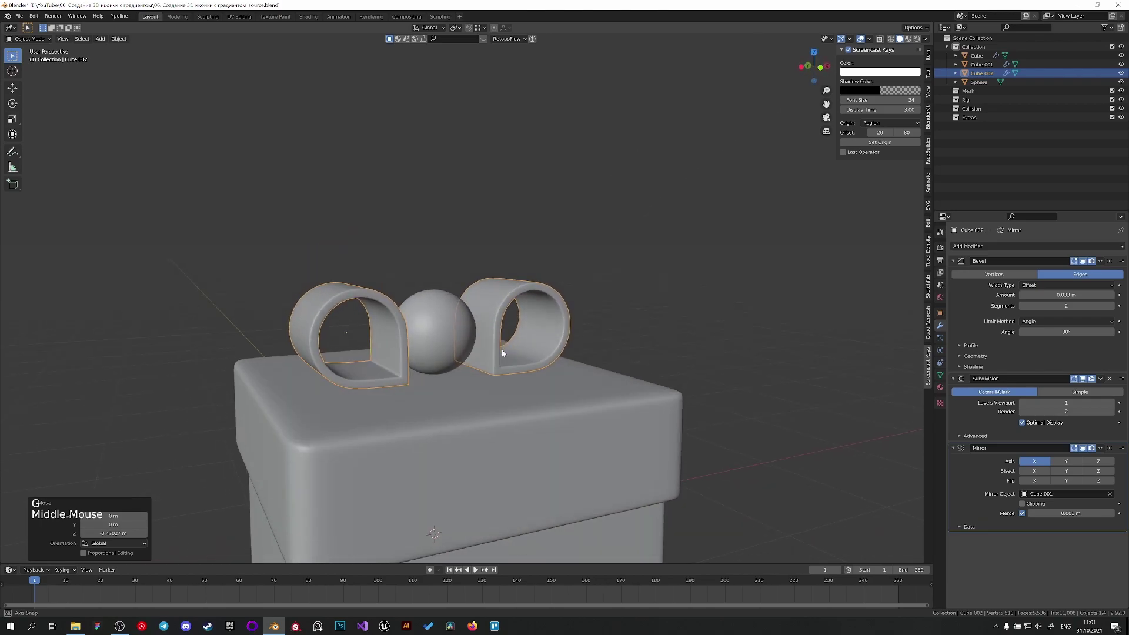
Step: Orbit and zoom around the gift box to inspect the bow from all sides
{"action": "left_click", "coordinate": [740, 344]}
{"action": "scroll", "scroll_direction": "down", "scroll_amount": 3}
{"action": "middle_click", "coordinate": [563, 323]}
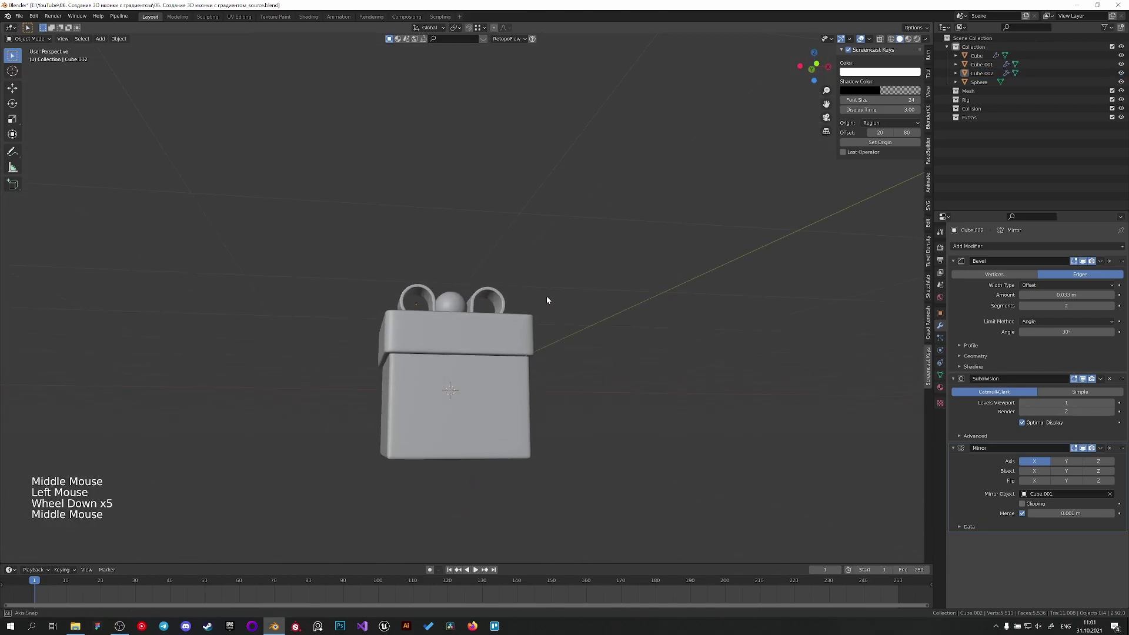
{"action": "scroll", "scroll_direction": "up", "scroll_amount": 3}
{"action": "scroll", "scroll_direction": "up", "scroll_amount": 3}
{"action": "left_click", "coordinate": [491, 311]}
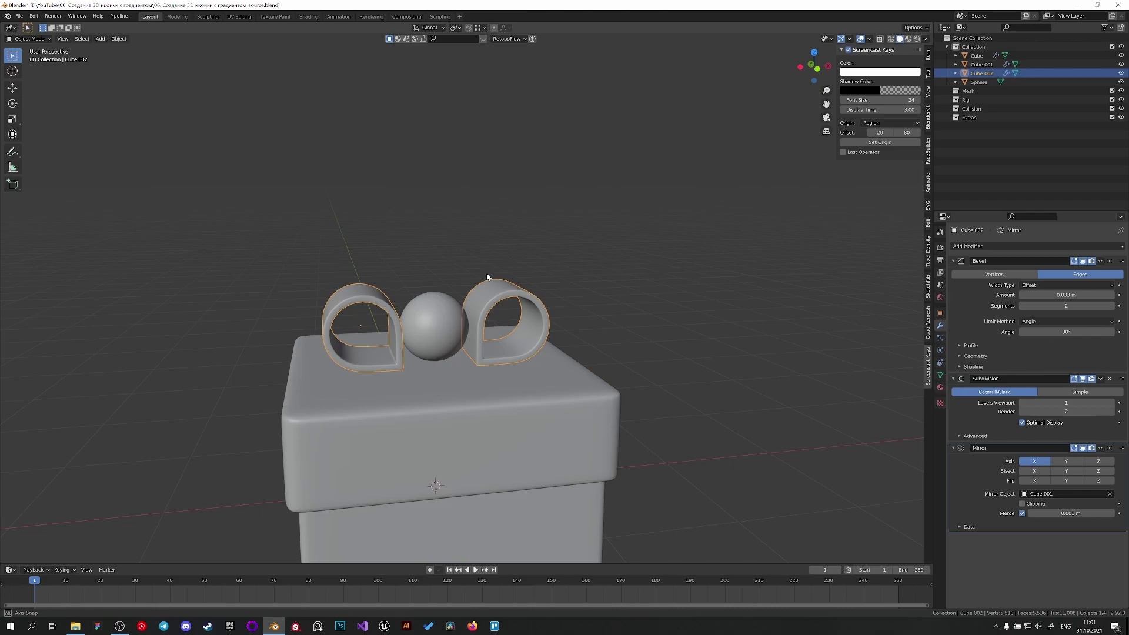
{"action": "scroll", "scroll_direction": "up", "scroll_amount": 3}
{"action": "middle_click", "coordinate": [554, 330]}
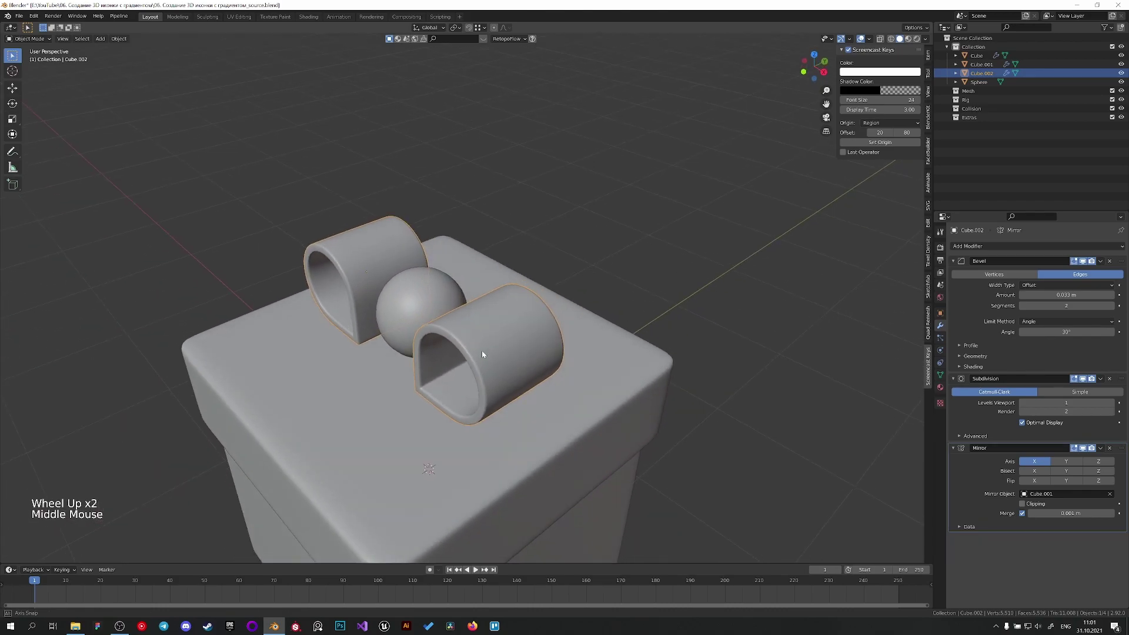
Step: Select the mirrored ribbon loops and examine their spacing beside the knob before resizing the inner opening
{"action": "left_click", "coordinate": [604, 289]}
{"action": "scroll", "scroll_direction": "down", "scroll_amount": 3}
{"action": "middle_click", "coordinate": [596, 289]}
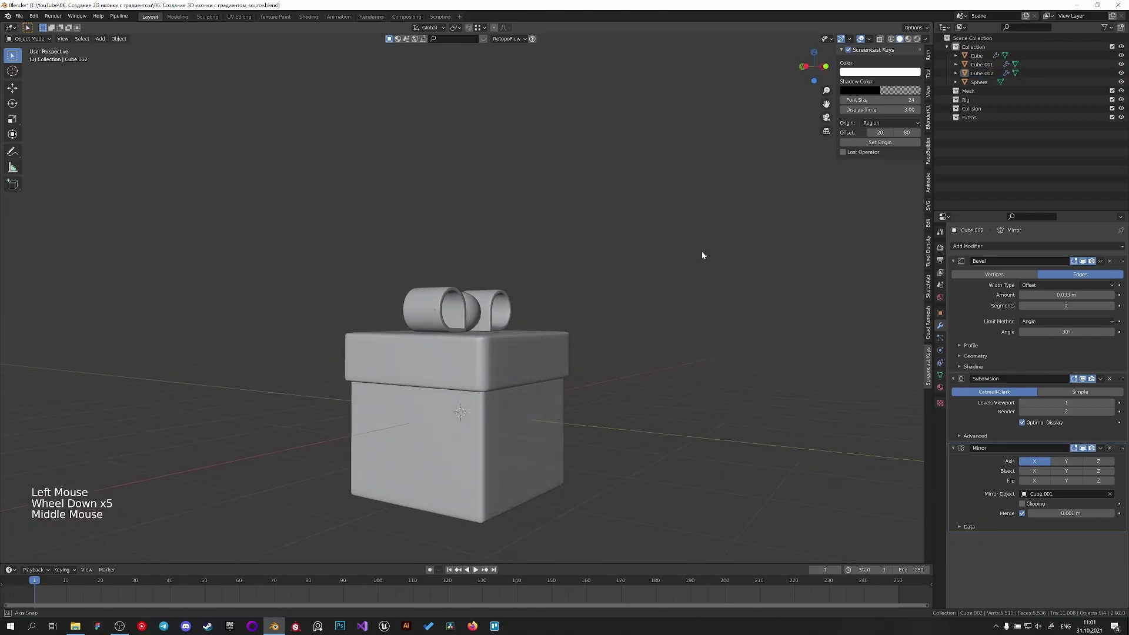
{"action": "scroll", "scroll_direction": "up", "scroll_amount": 3}
{"action": "middle_click", "coordinate": [498, 298]}
{"action": "scroll", "scroll_direction": "up", "scroll_amount": 3}
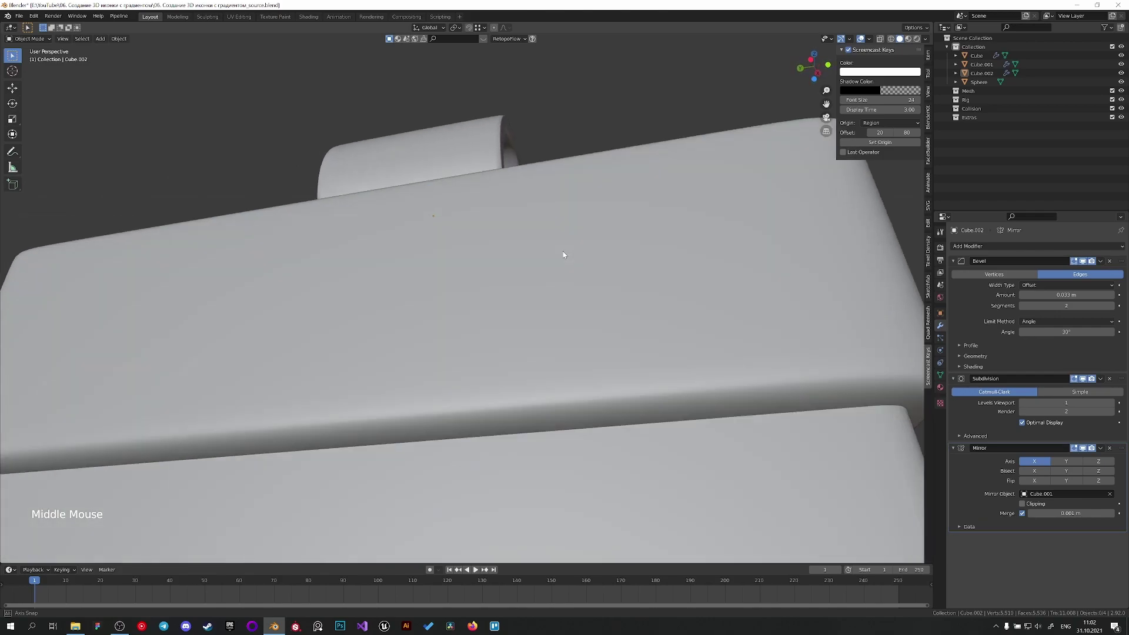
{"action": "scroll", "scroll_direction": "down", "scroll_amount": 3}
{"action": "middle_click", "coordinate": [538, 271]}
{"action": "scroll", "scroll_direction": "up", "scroll_amount": 3}
{"action": "scroll", "scroll_direction": "up", "scroll_amount": 3}
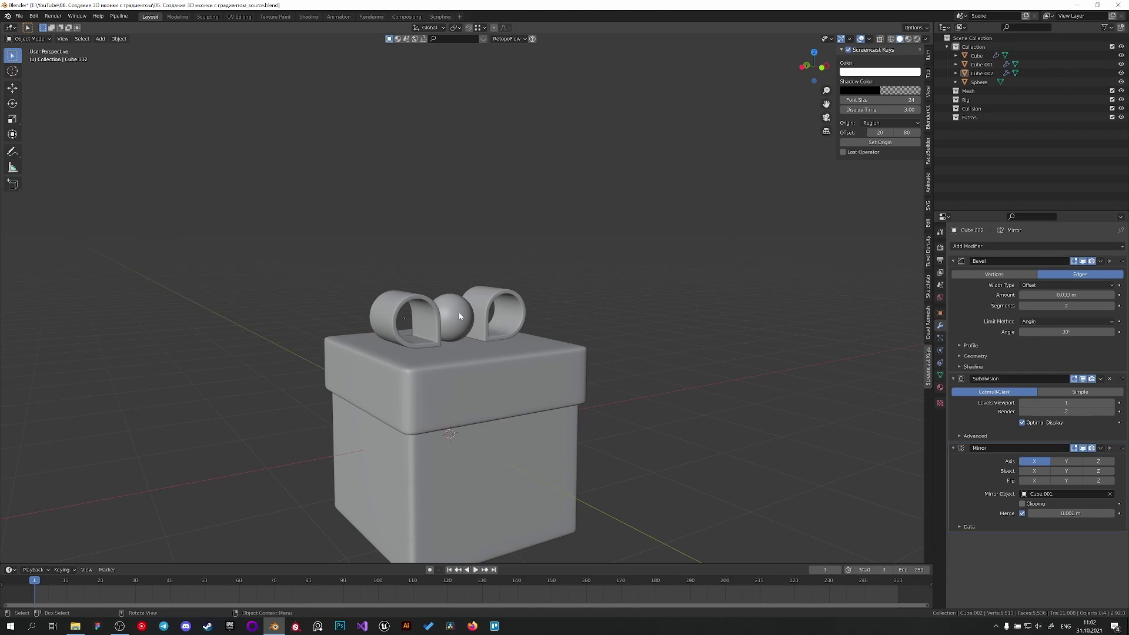
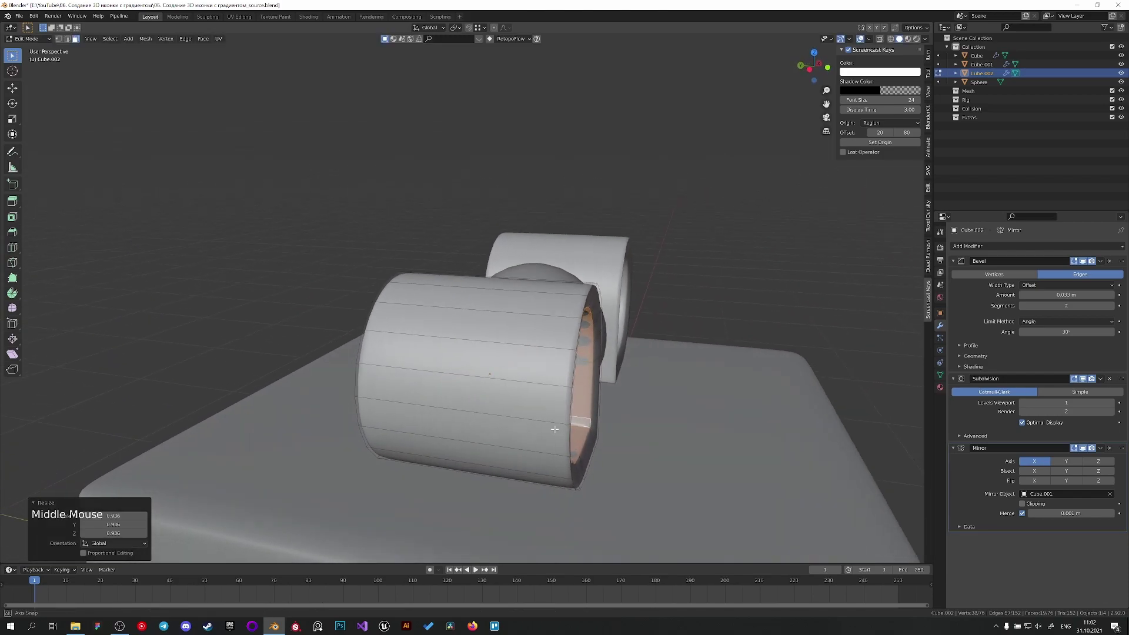
Step: Scale the loop's inner ring along X to narrow its width, save, and leave Edit Mode
{"action": "key", "text": "s"}
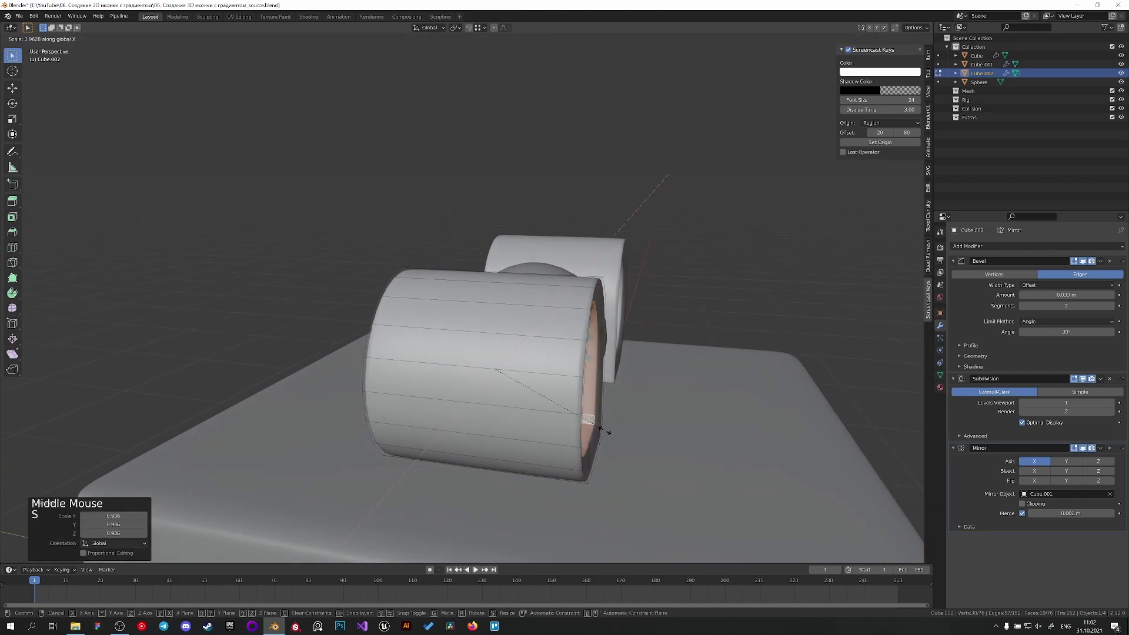
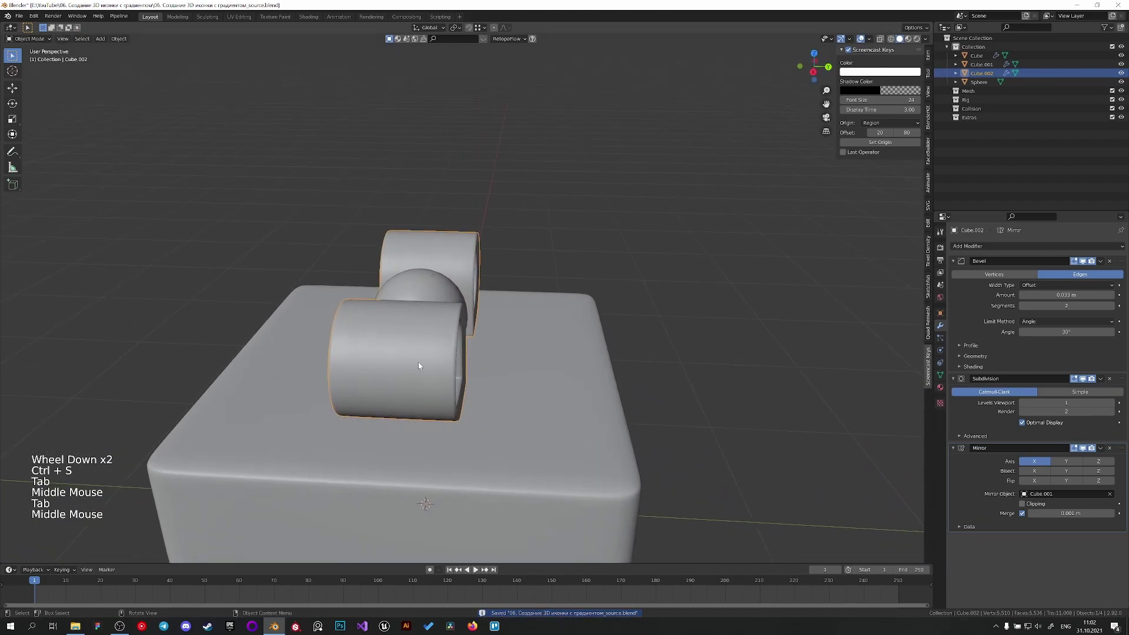
{"action": "scroll", "scroll_direction": "up", "scroll_amount": 3}
{"action": "middle_click", "coordinate": [408, 348]}
{"action": "scroll", "scroll_direction": "down", "scroll_amount": 3}
{"action": "key", "text": "ctrl+s"}
{"action": "middle_click", "coordinate": [441, 349]}
Step: Apply the Mirror modifier and duplicate the loops rotated 90° on Z for a crosswise pair
{"action": "left_click", "coordinate": [1105, 449]}
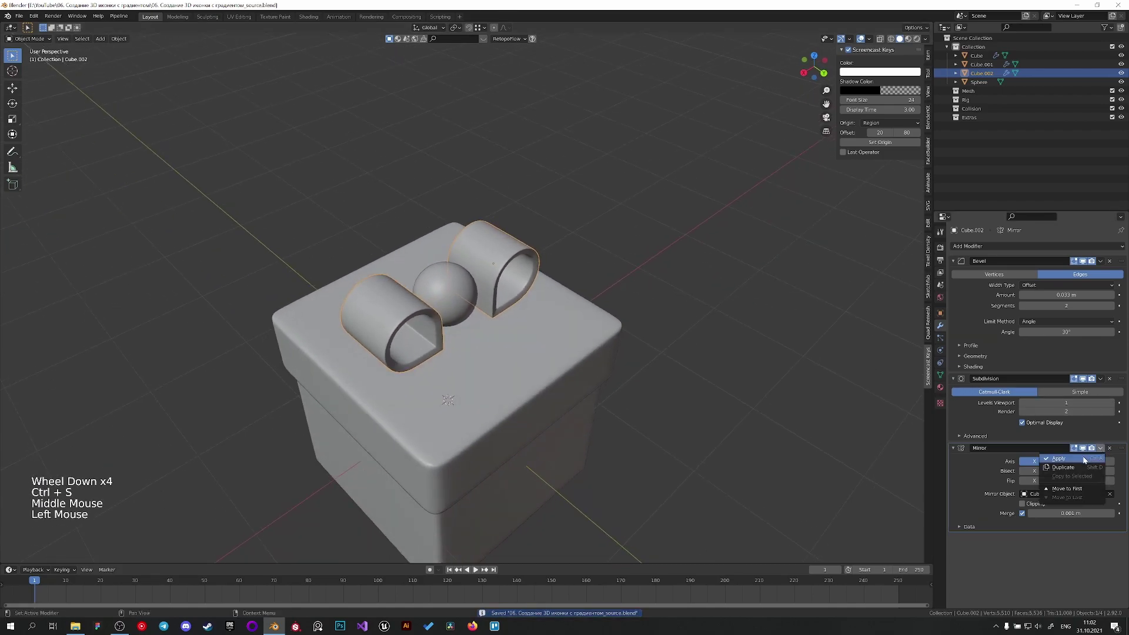
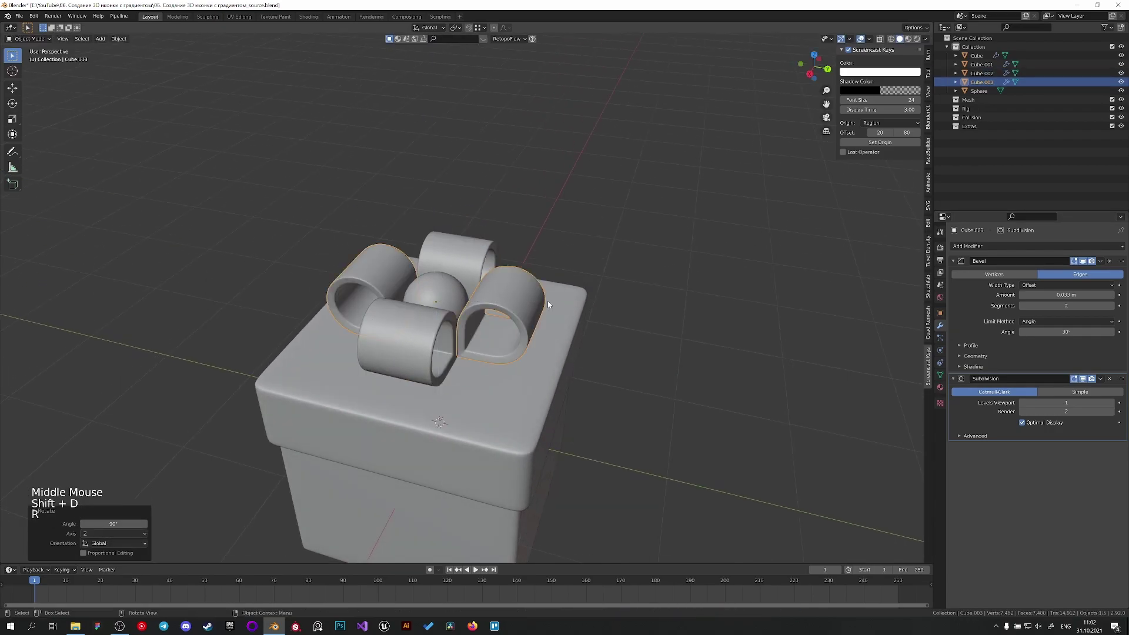
{"action": "middle_click", "coordinate": [500, 247]}
{"action": "scroll", "scroll_direction": "up", "scroll_amount": 3}
{"action": "middle_click", "coordinate": [496, 230]}
{"action": "middle_click", "coordinate": [388, 368]}
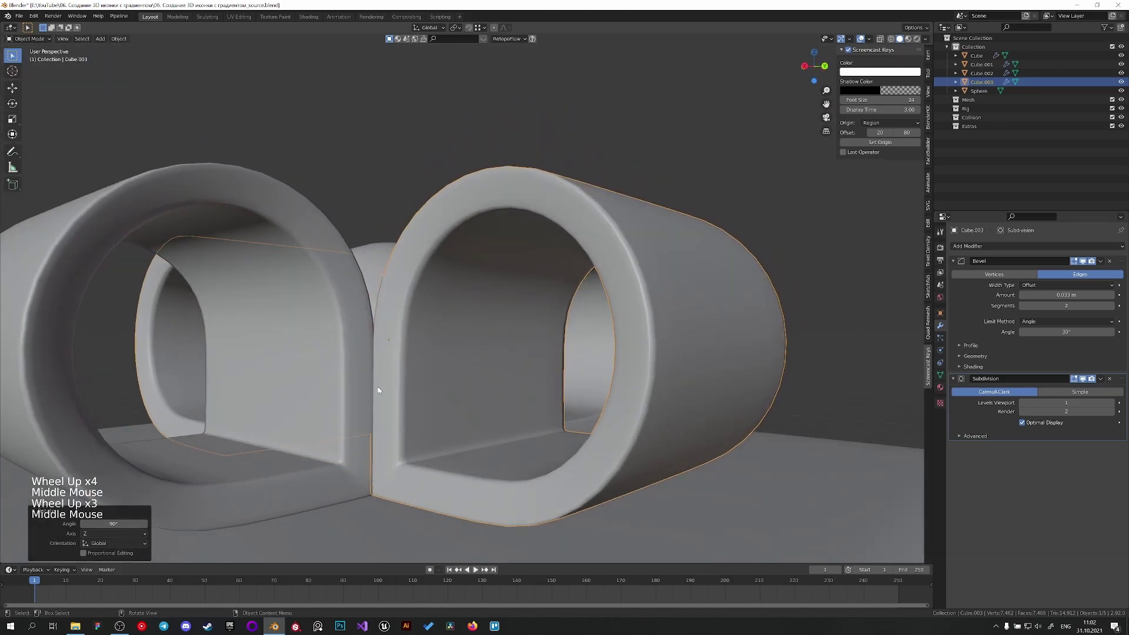
{"action": "scroll", "scroll_direction": "up", "scroll_amount": 3}
{"action": "middle_click", "coordinate": [383, 379]}
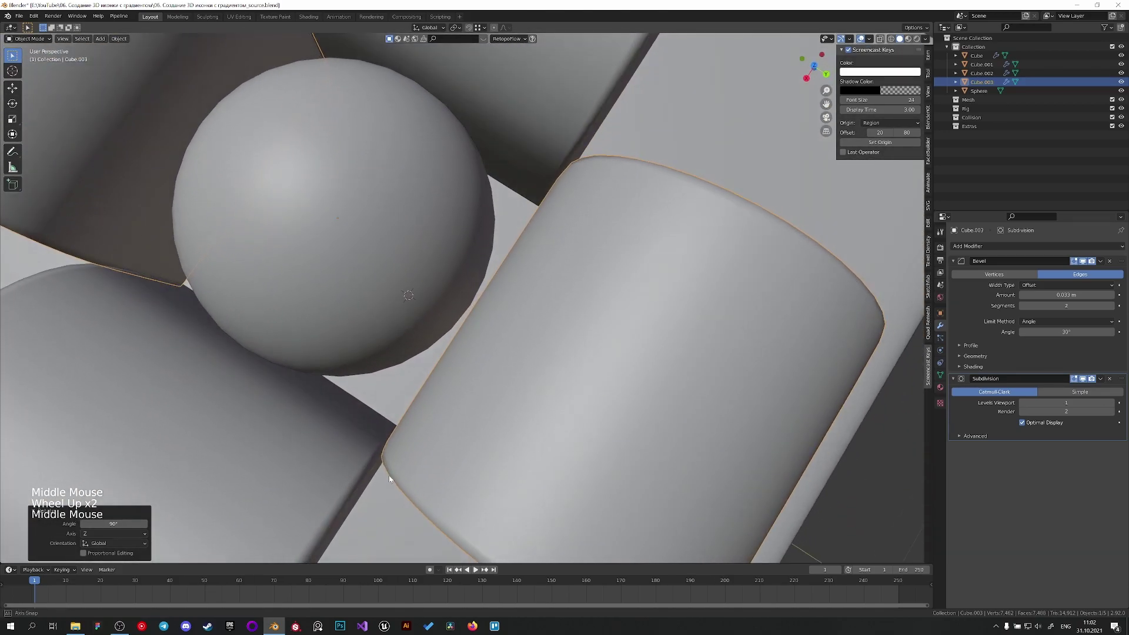
{"action": "scroll", "scroll_direction": "up", "scroll_amount": 3}
{"action": "middle_click", "coordinate": [363, 424]}
Step: Select both loop pairs and join them with Ctrl+J into one four-loop bow object
{"action": "left_click", "coordinate": [643, 291]}
{"action": "scroll", "scroll_direction": "down", "scroll_amount": 3}
{"action": "middle_click", "coordinate": [422, 380]}
{"action": "scroll", "scroll_direction": "down", "scroll_amount": 3}
{"action": "scroll", "scroll_direction": "up", "scroll_amount": 3}
{"action": "middle_click", "coordinate": [484, 352]}
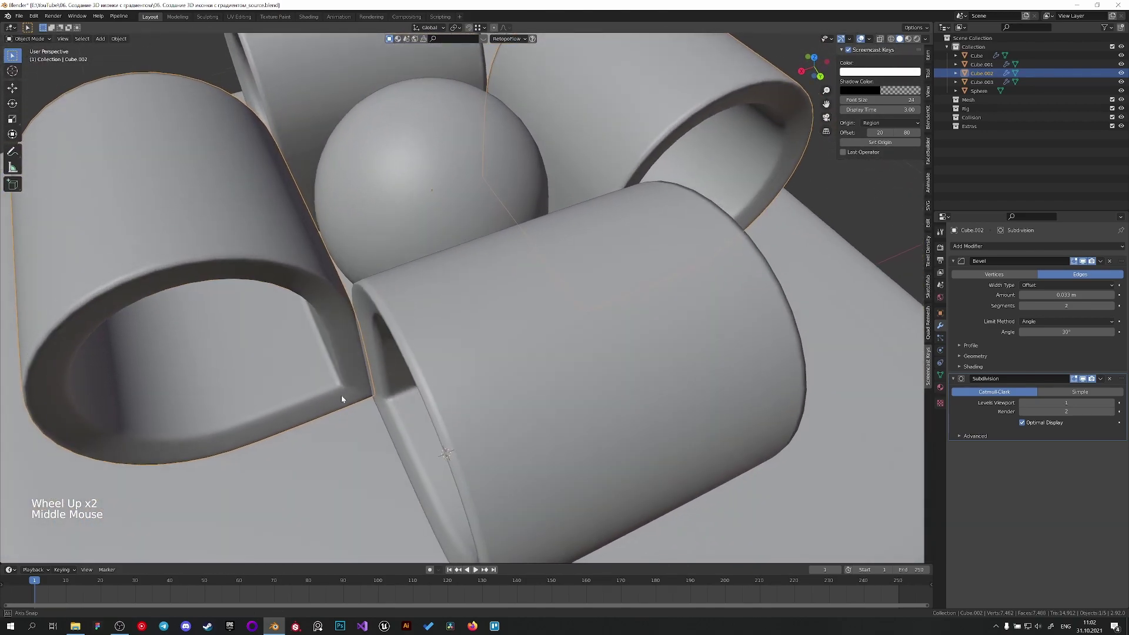
{"action": "scroll", "scroll_direction": "down", "scroll_amount": 3}
{"action": "scroll", "scroll_direction": "down", "scroll_amount": 3}
{"action": "left_click", "coordinate": [476, 284]}
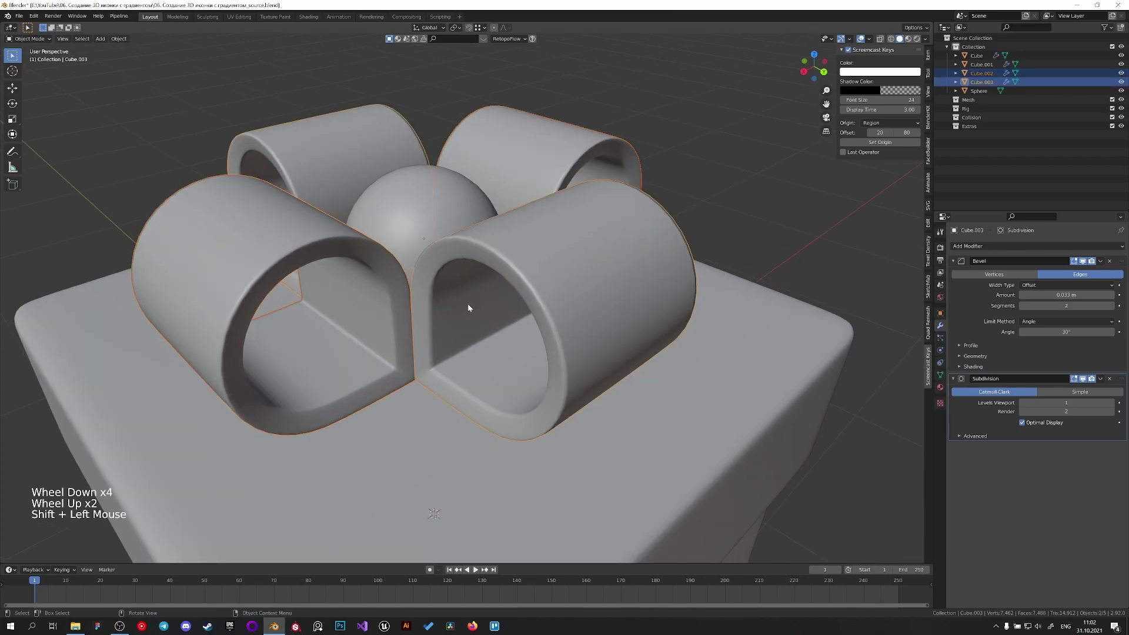
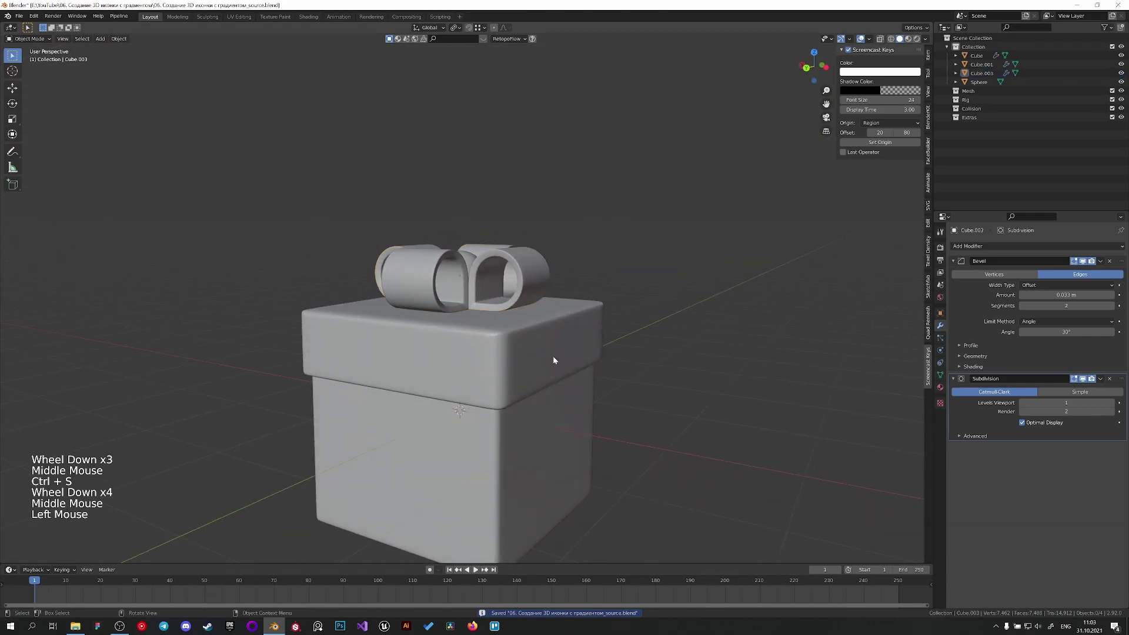
{"action": "middle_click", "coordinate": [559, 355]}
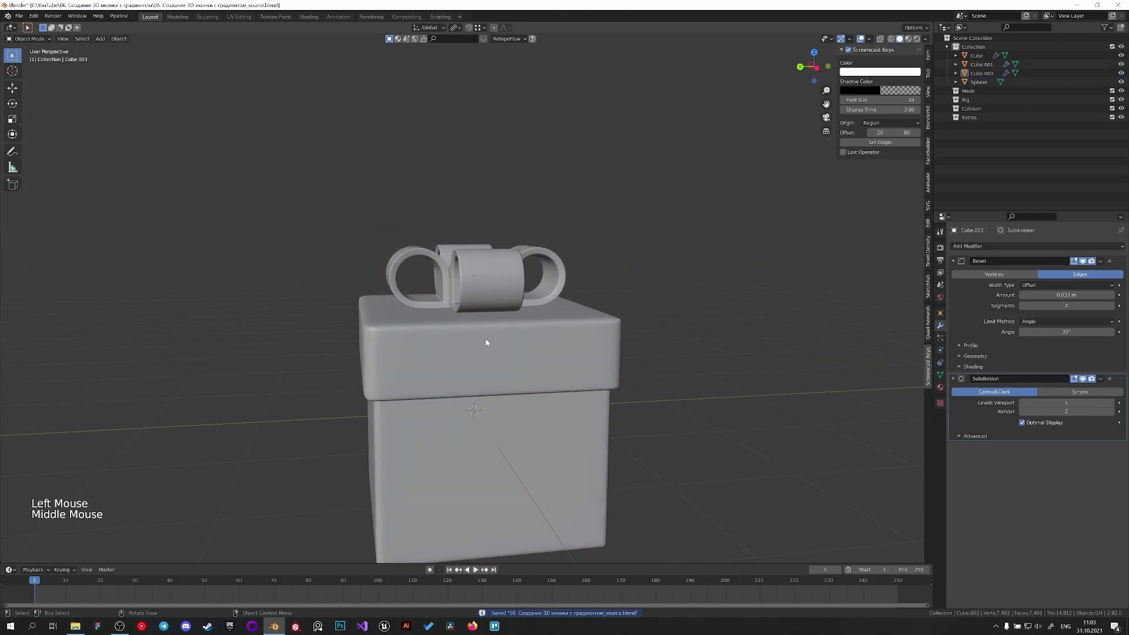
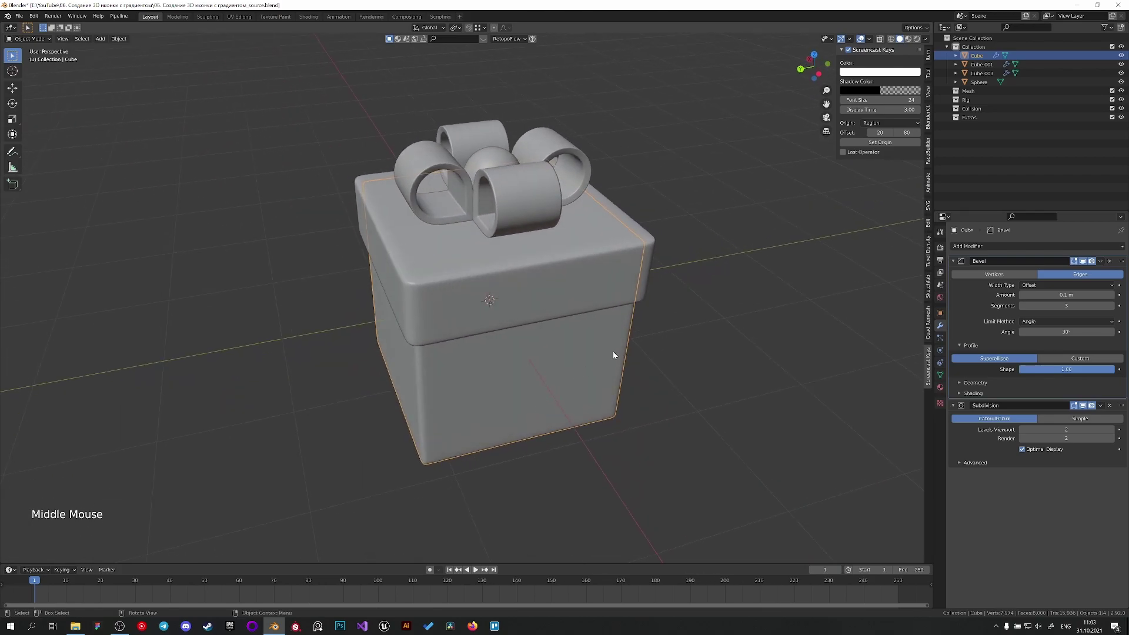
{"action": "left_click", "coordinate": [609, 271]}
{"action": "middle_click", "coordinate": [625, 280]}
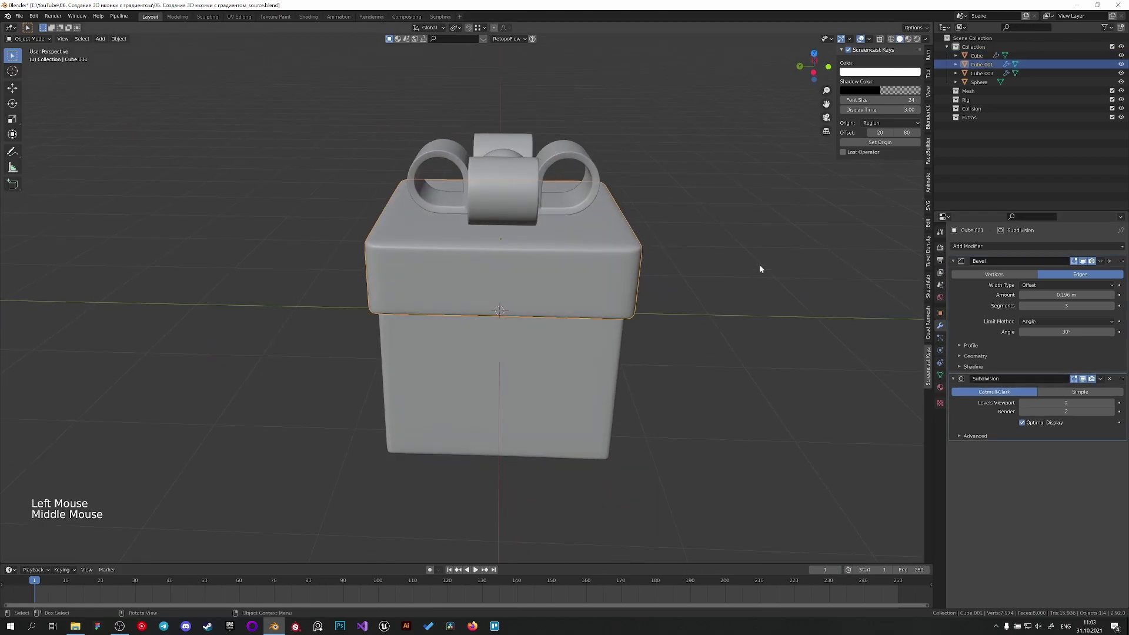
{"action": "middle_click", "coordinate": [699, 272]}
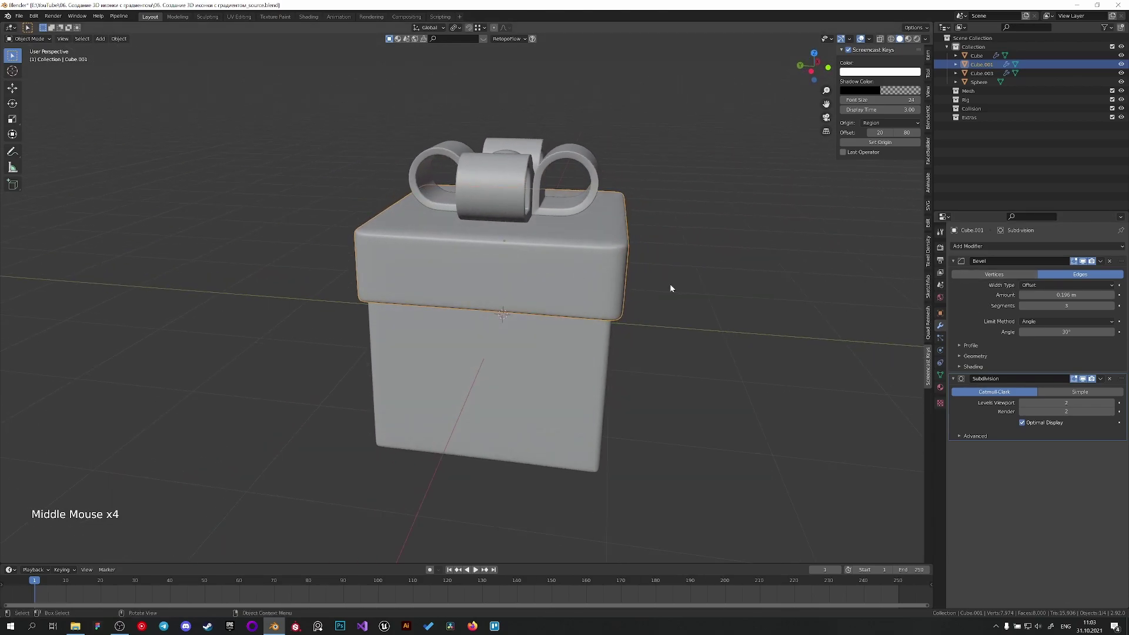
{"action": "middle_click", "coordinate": [545, 285]}
{"action": "middle_click", "coordinate": [599, 233]}
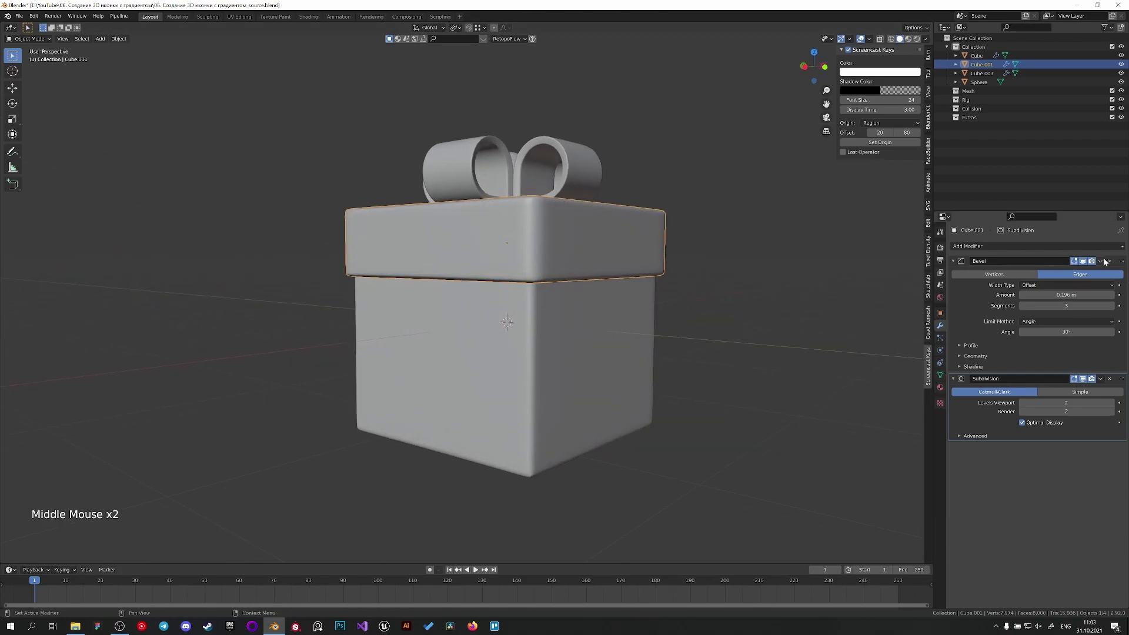
Step: Apply the Bevel and Subdivision modifiers on the lid
{"action": "left_click", "coordinate": [1106, 261]}
{"action": "left_click", "coordinate": [1102, 263]}
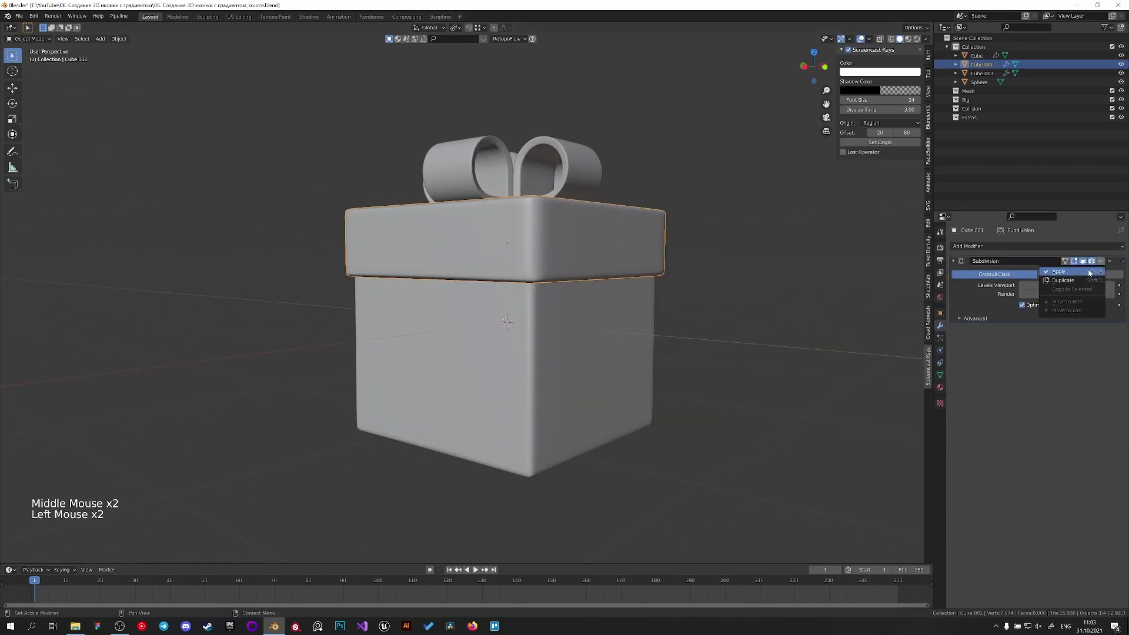
{"action": "key", "text": "Tab"}
{"action": "middle_click", "coordinate": [583, 331]}
Step: Apply the Bevel and Subdivision modifiers on the lower box
{"action": "key", "text": "Tab"}
{"action": "left_click", "coordinate": [555, 336]}
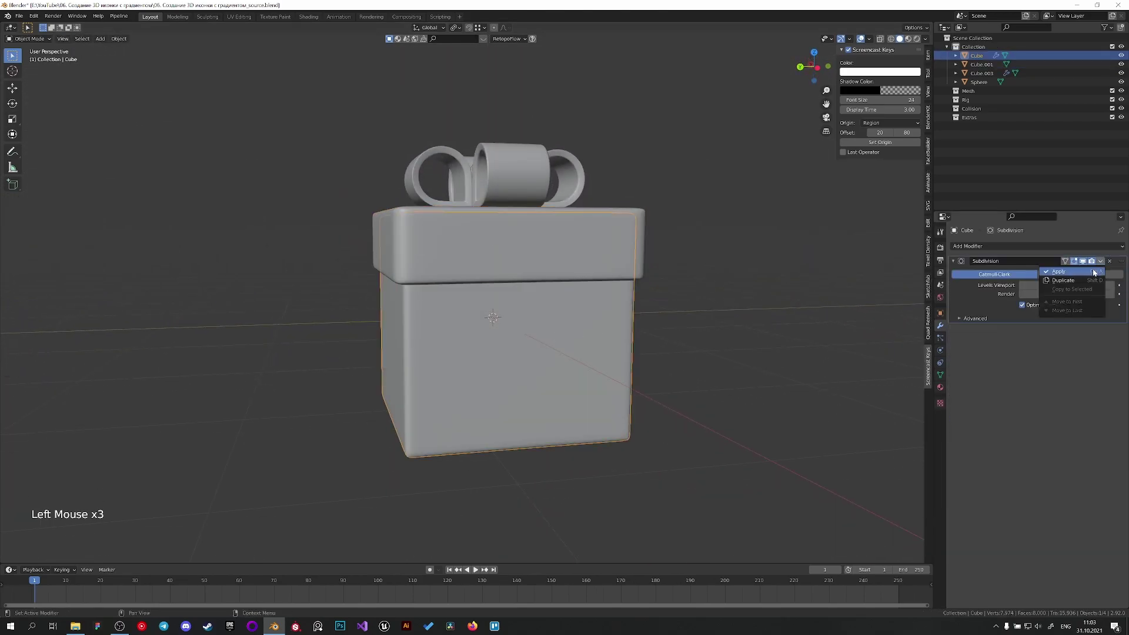
{"action": "middle_click", "coordinate": [557, 257]}
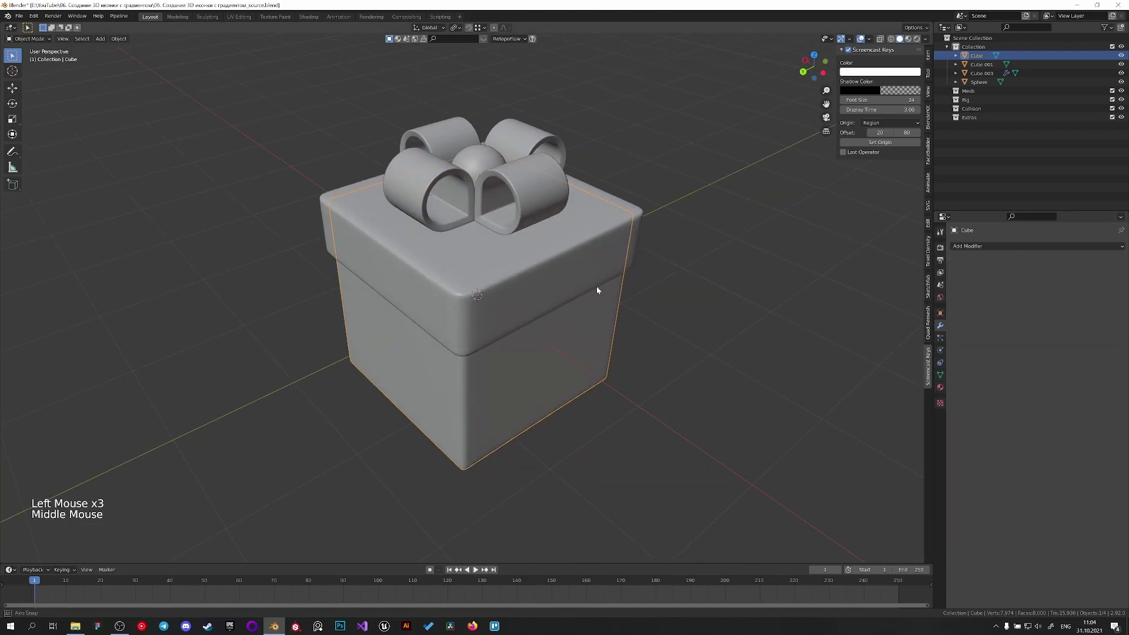
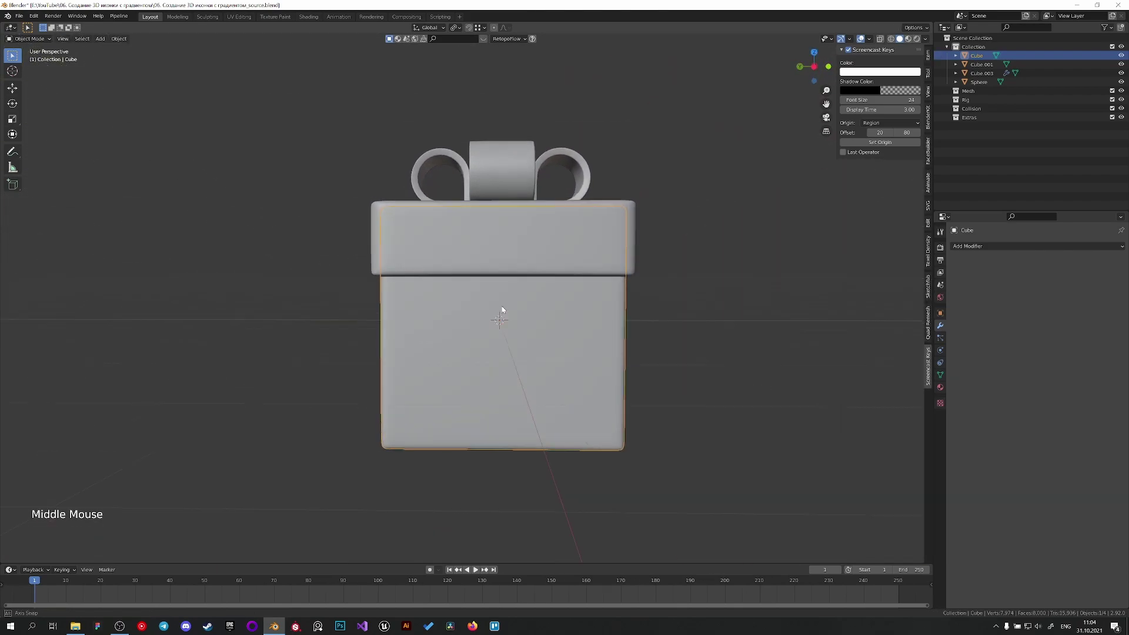
Step: Duplicate the box and lid with Shift+D and set the copy beside the original
{"action": "left_click", "coordinate": [524, 268]}
{"action": "scroll", "scroll_direction": "down", "scroll_amount": 3}
{"action": "key", "text": "shift+d"}
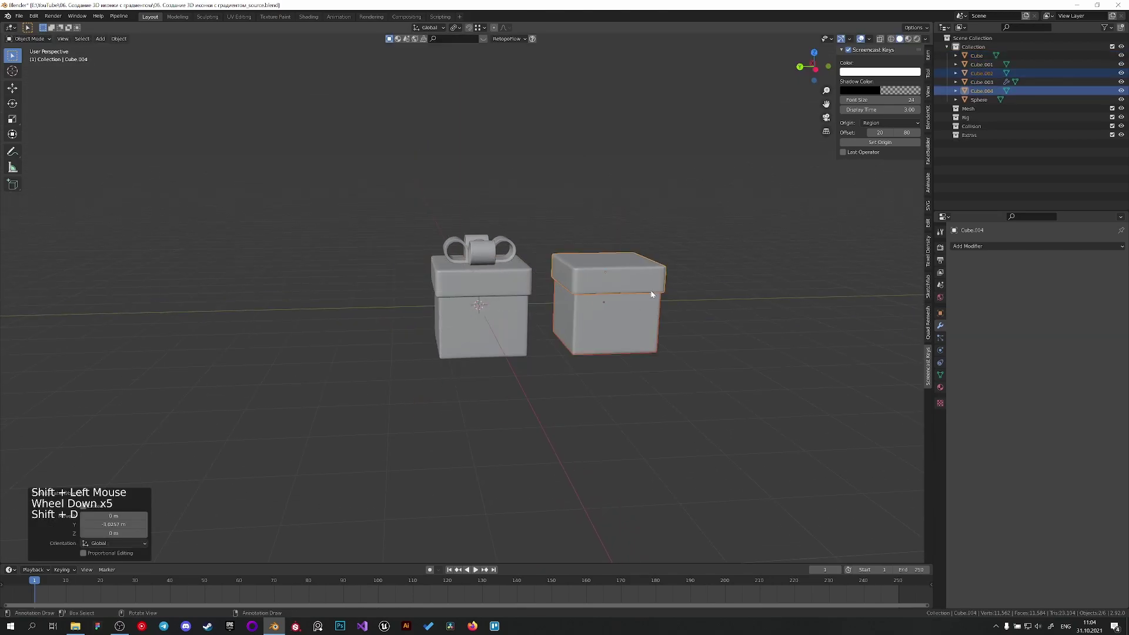